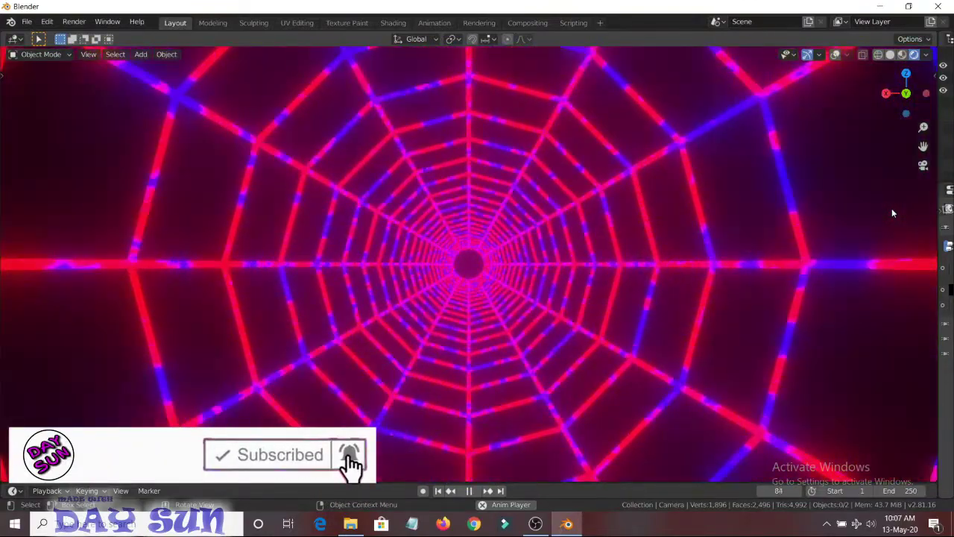
- Start a new empty General scene, discarding the finished web tunnel project
left_click(124, 508)
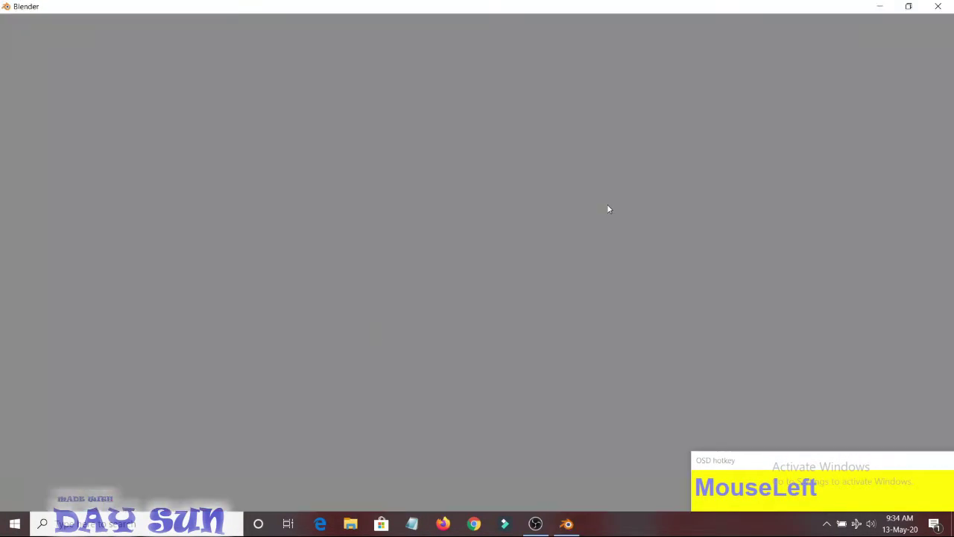
- Delete the default cube, camera and light and add a cone mesh at the origin
key("a")
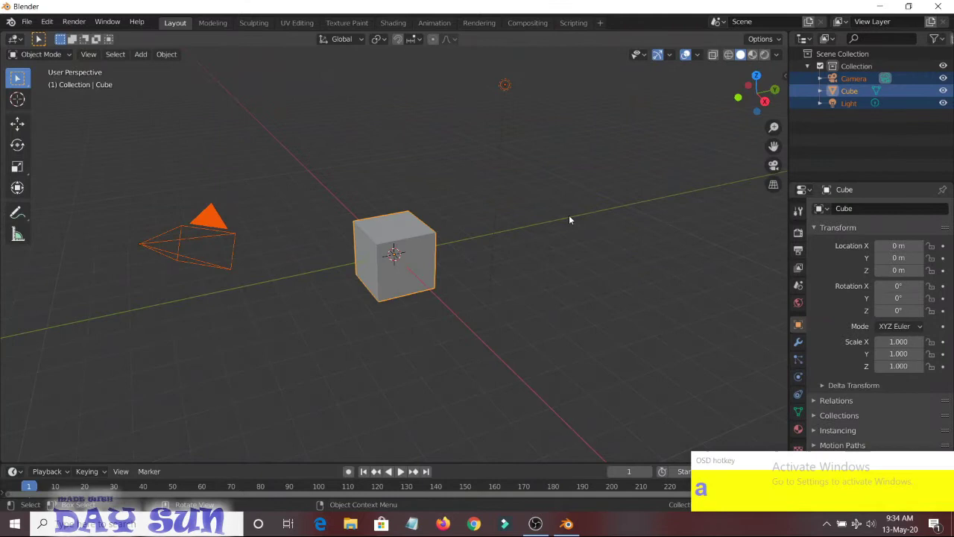
key("Delete")
left_click(360, 230)
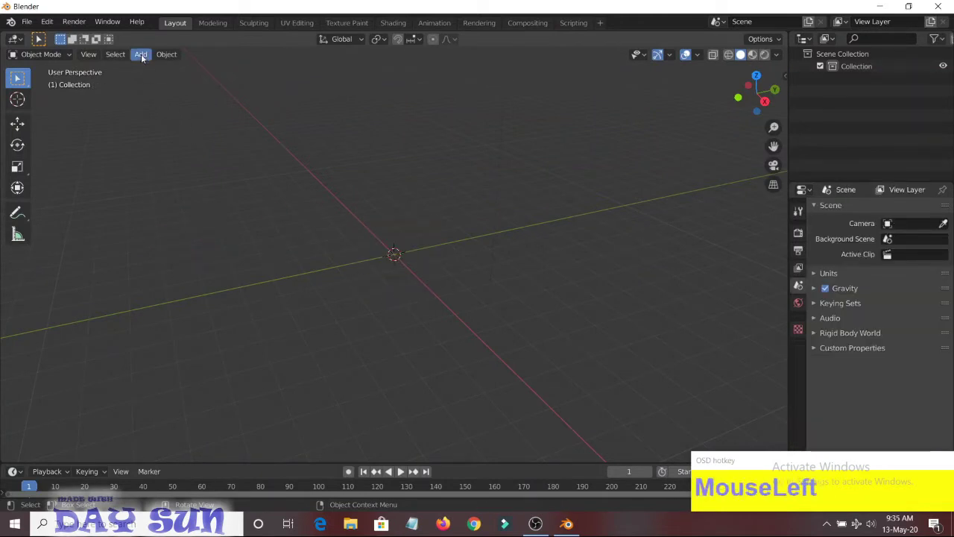
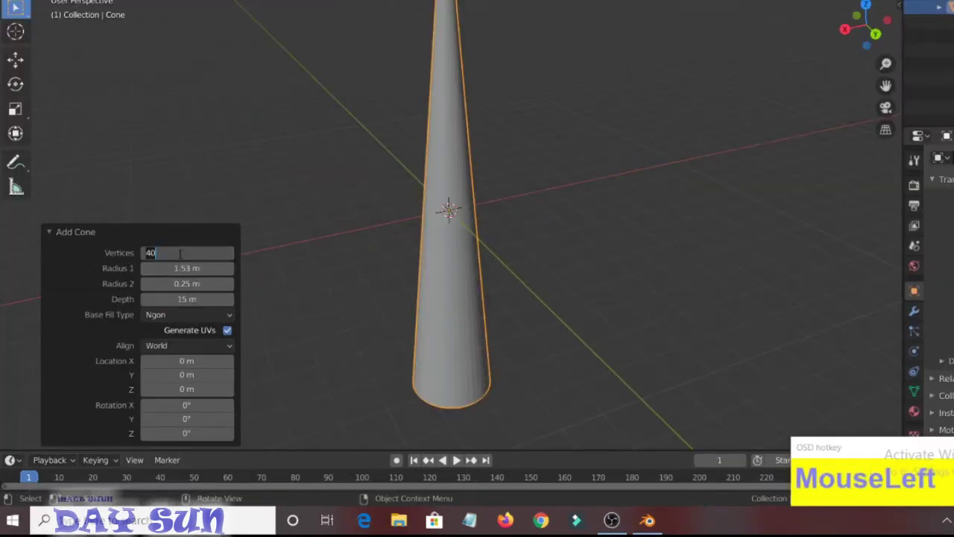
- Give the cone 12 vertices, radii 1.53 m and 0.48 m, and depth 15 m
key("KP_1")
key("KP_2")
left_click(60, 351)
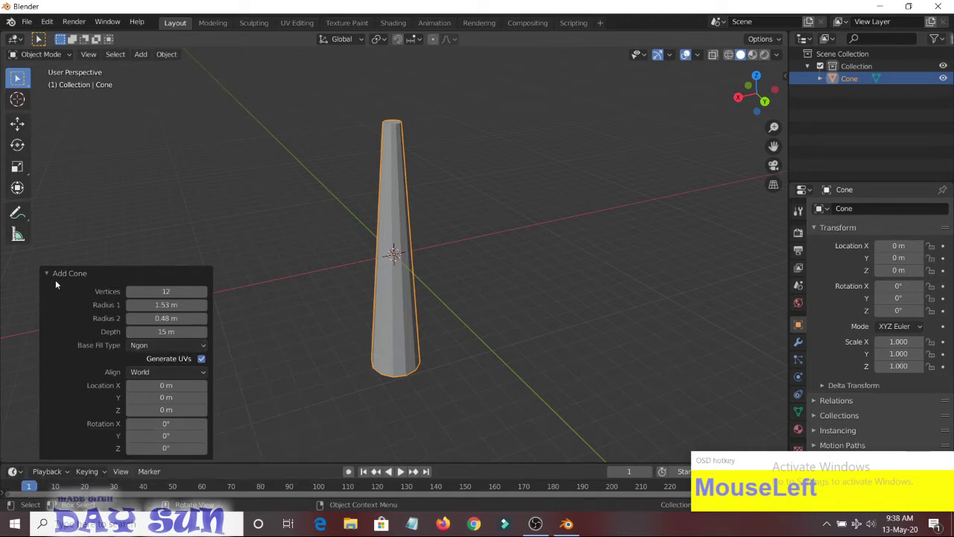
scroll("down", 3)
scroll("up", 3)
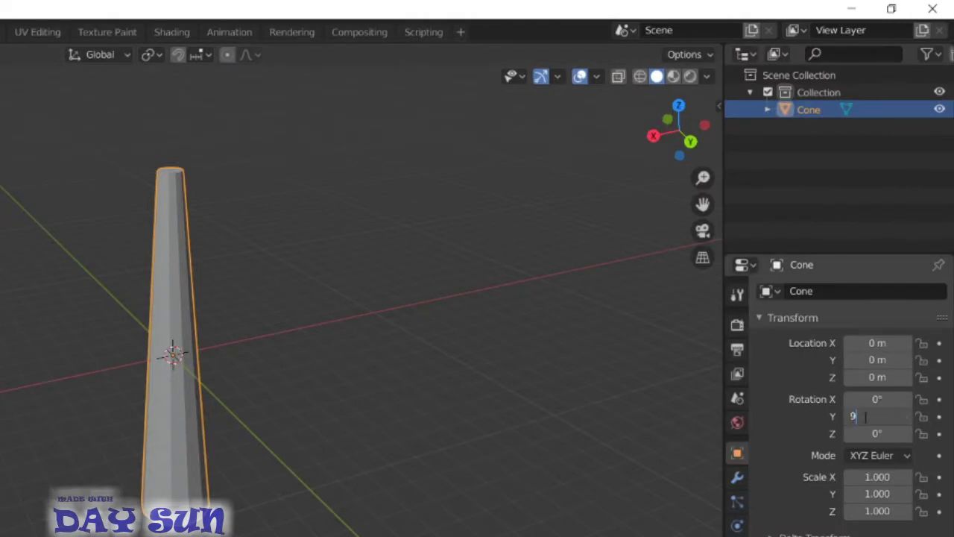
- Rotate the cone 90° about X onto its side and enter Edit Mode viewing it end-on
left_click(396, 213)
key("KP_6")
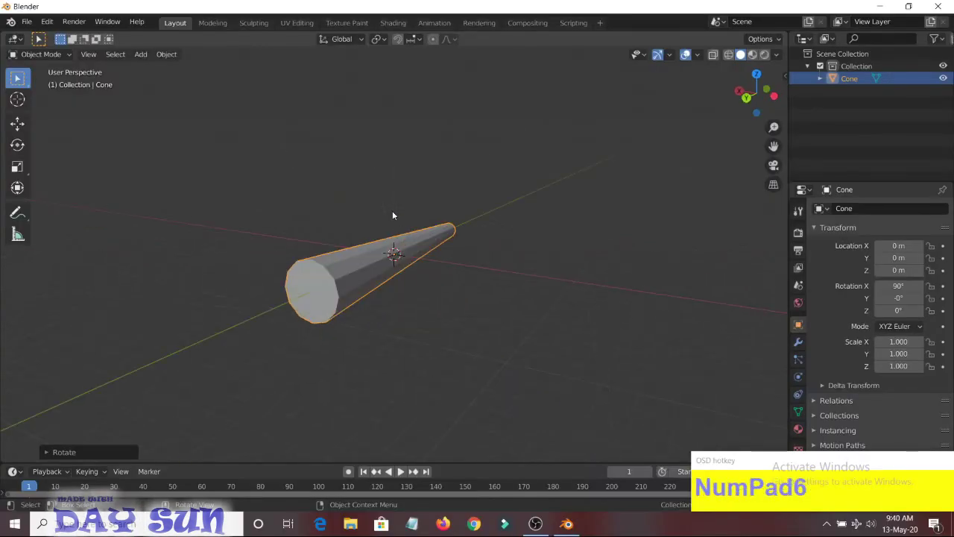
key("Tab")
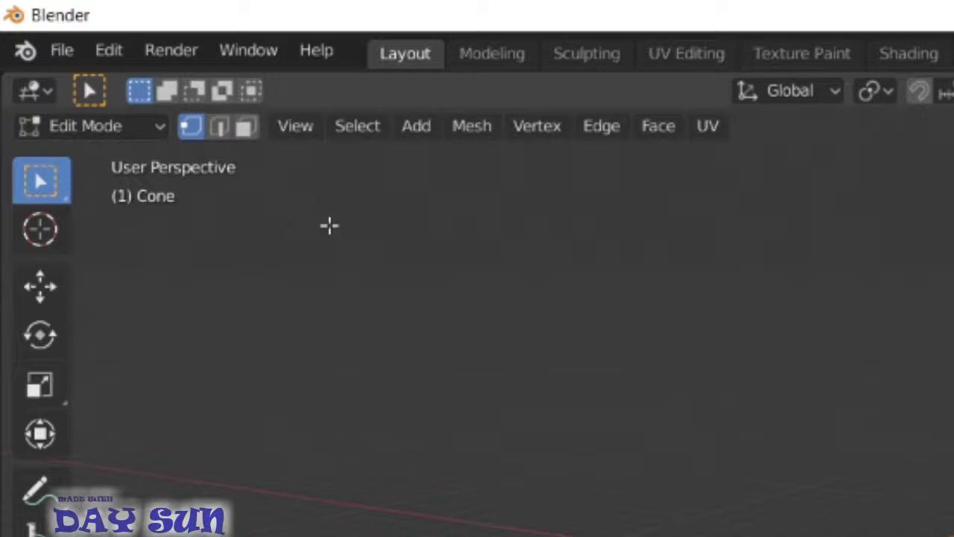
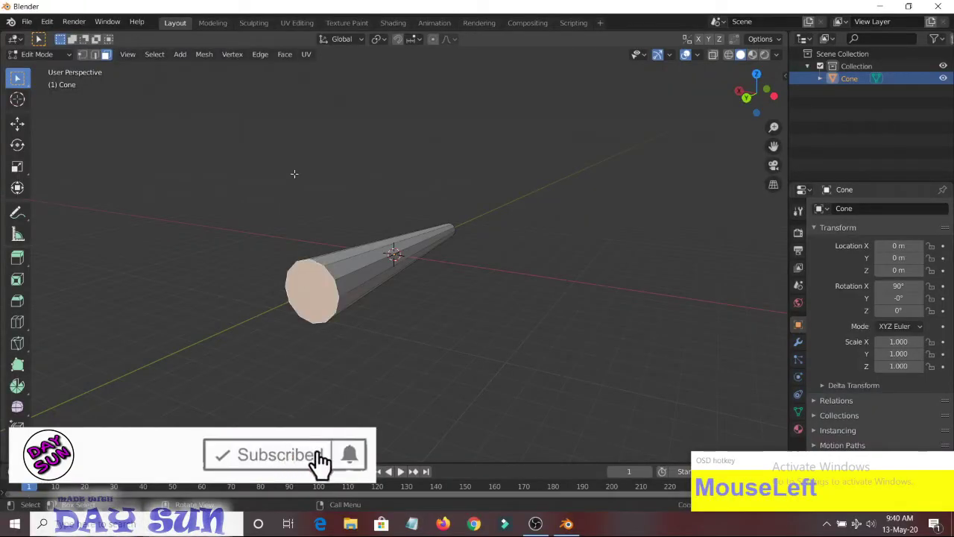
key("KP_6")
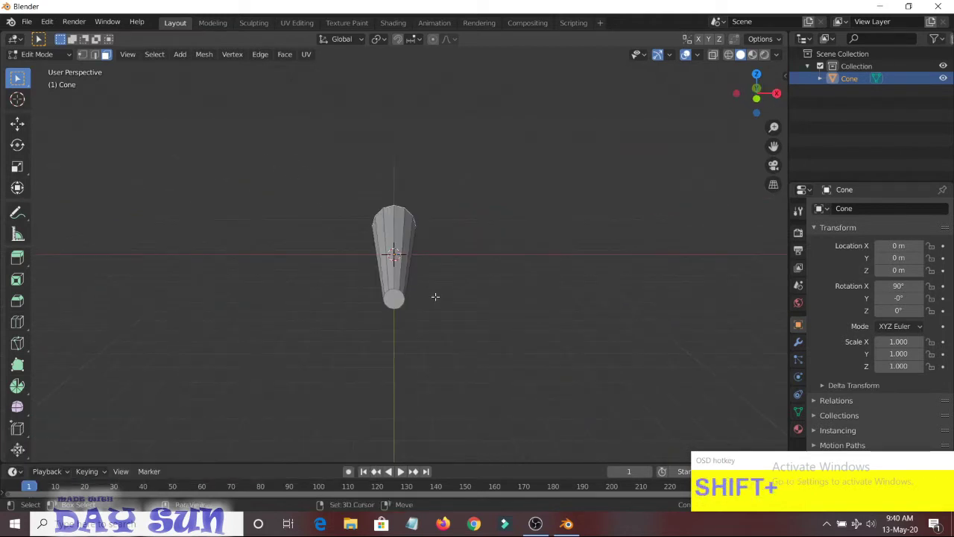
key("KP_4")
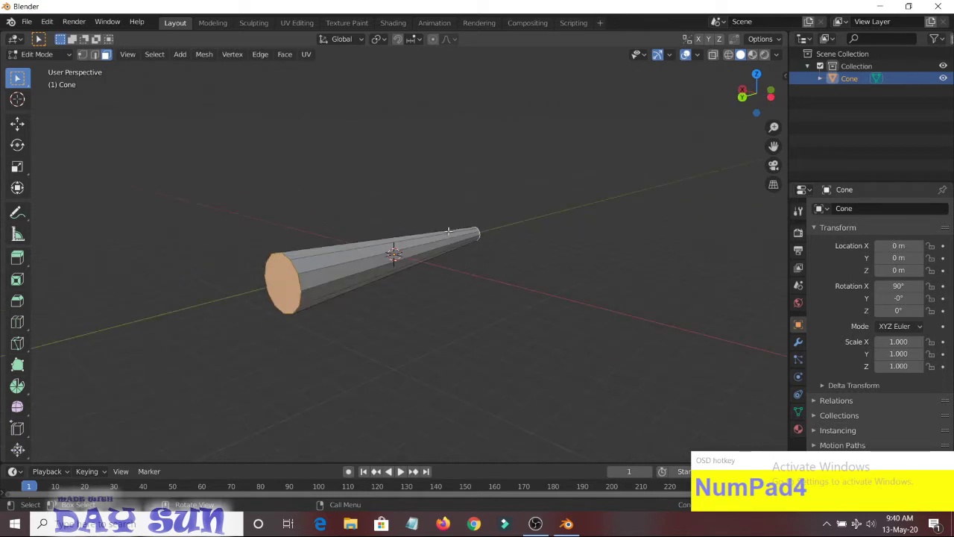
- Delete the cone's end cap faces to make an open tube and return to Object Mode
key("x")
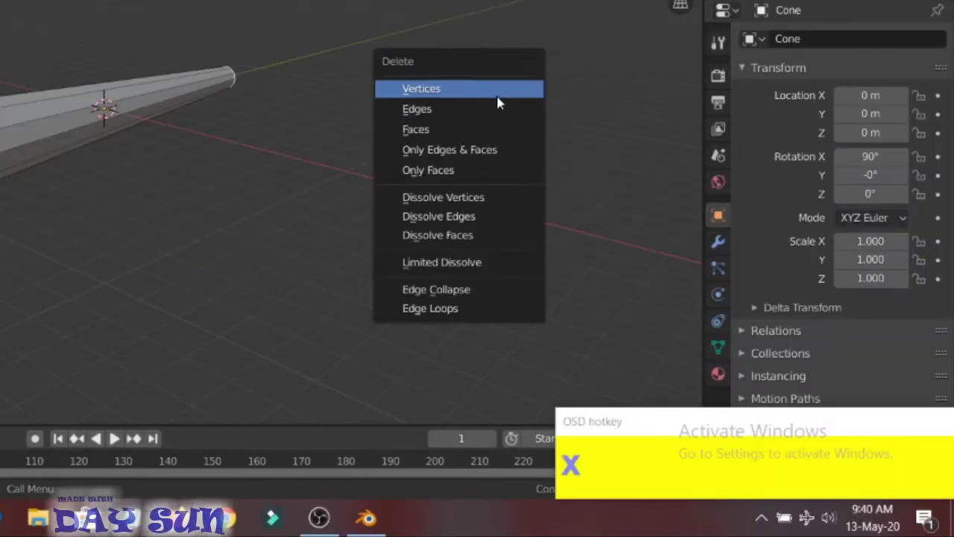
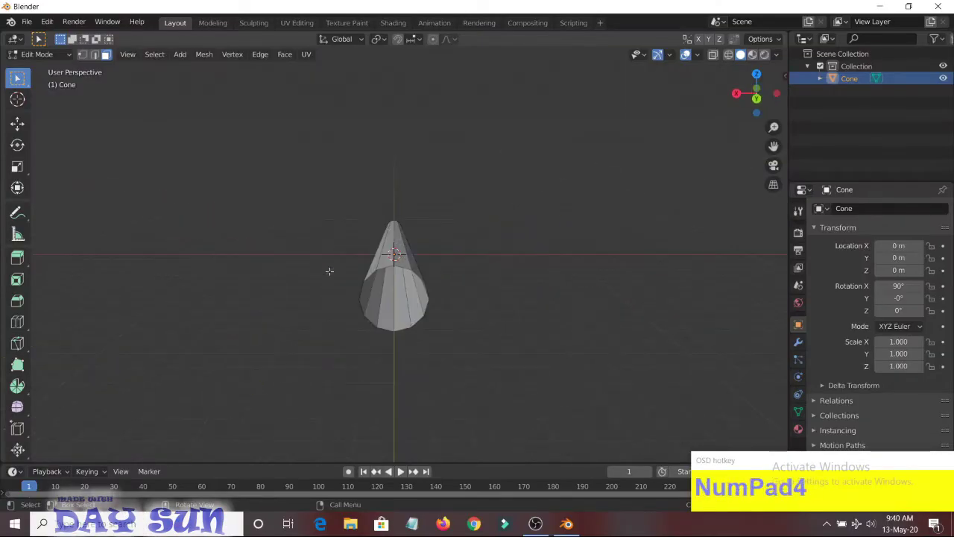
key("KP_2")
key("KP_8")
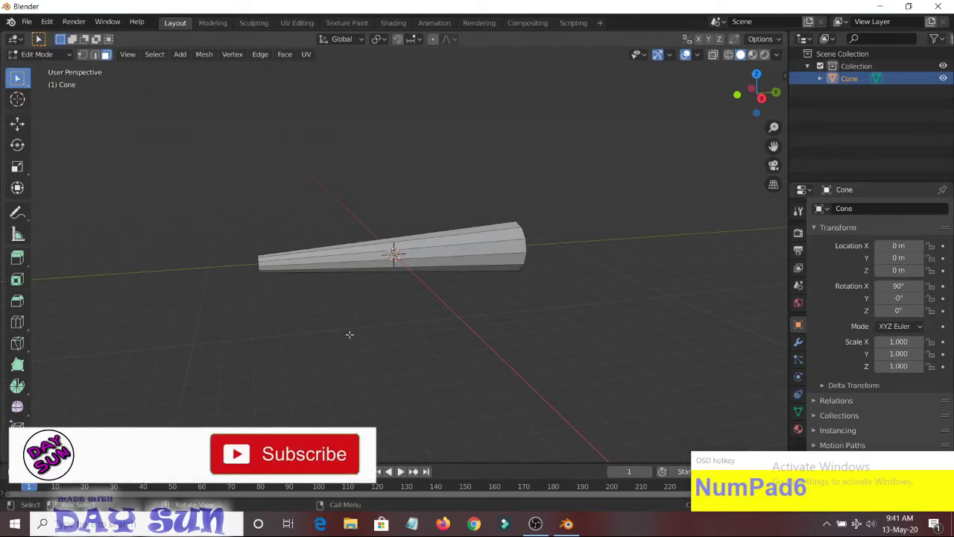
key("Tab")
key("KP_1")
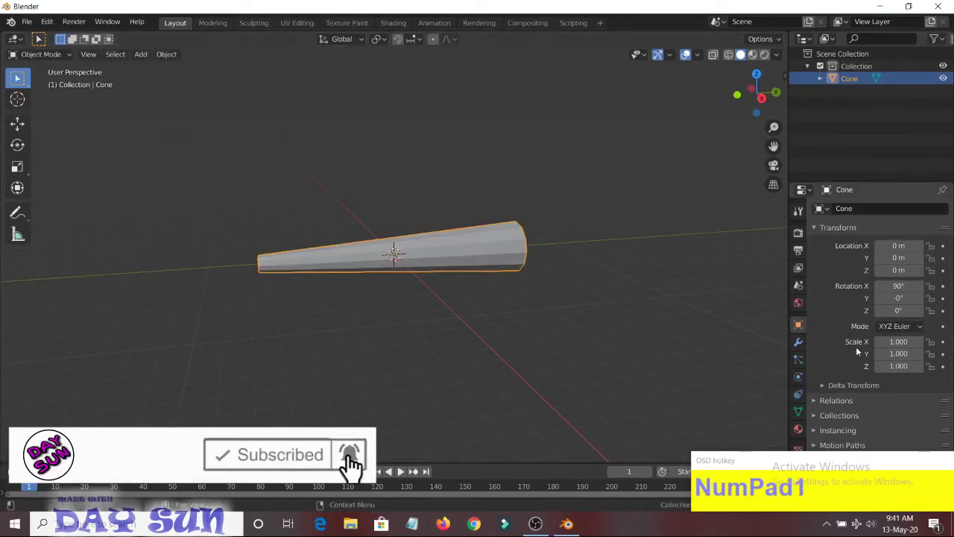
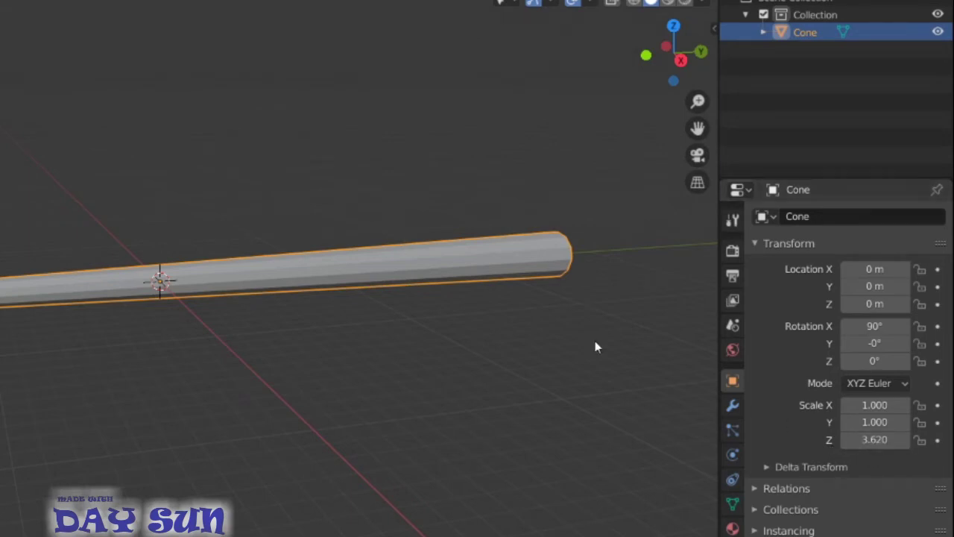
- Stretch the tube to 3.62 on Z and enter Edit Mode to add evenly spaced loop cuts
scroll("down", 3)
scroll("up", 3)
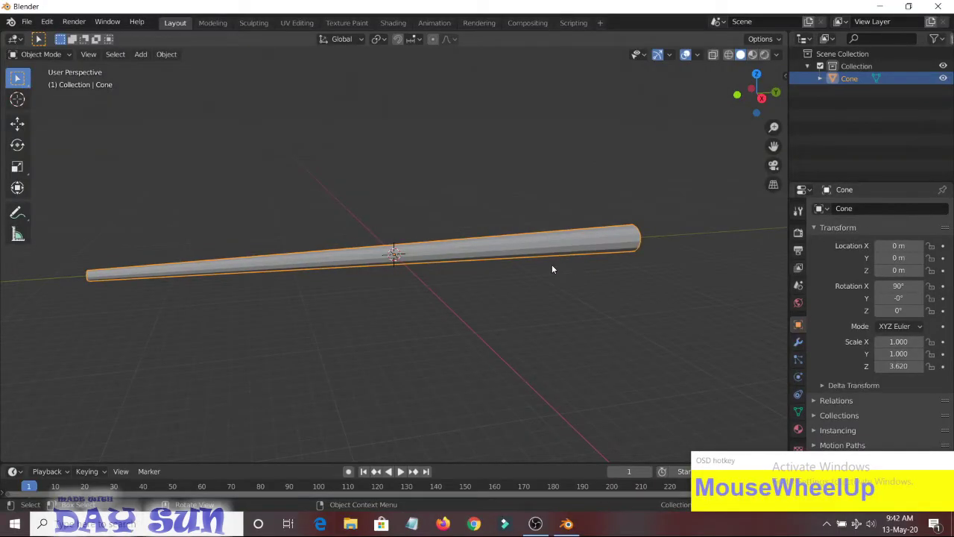
key("Tab")
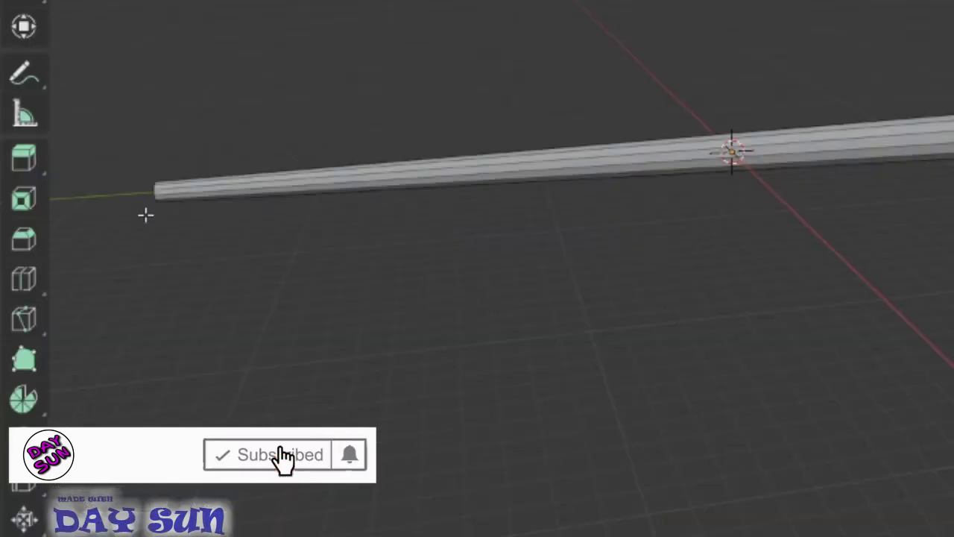
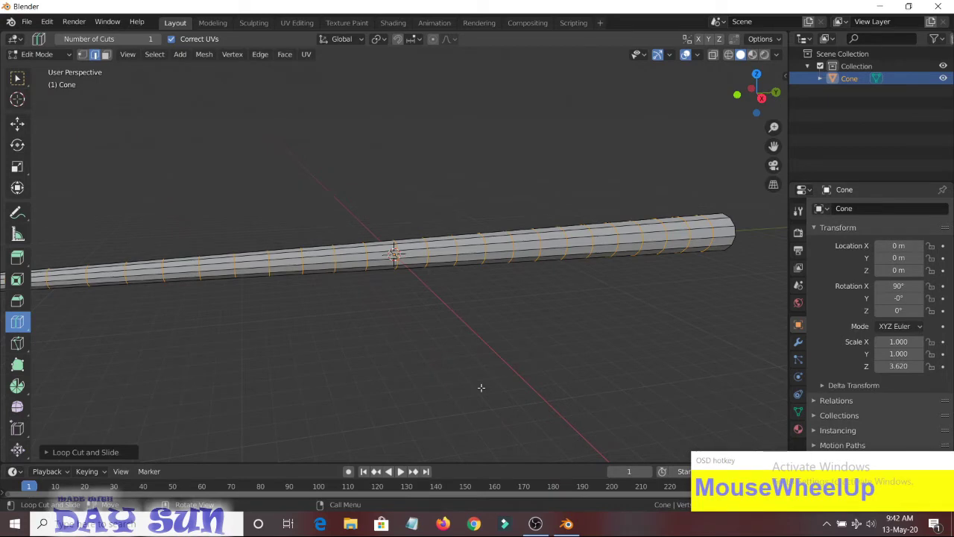
- Return to Object Mode with the loop-cut tube selected for the Wireframe modifier and material
key("Tab")
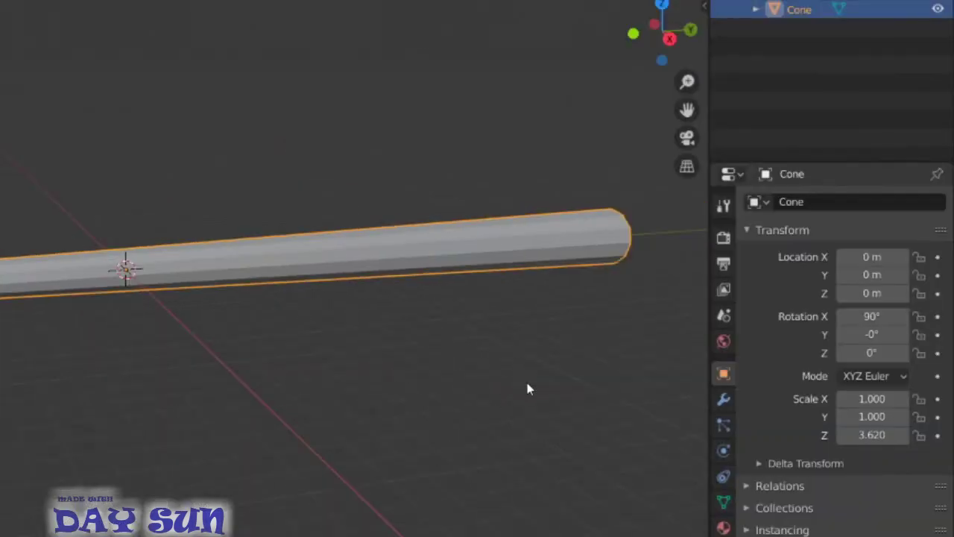
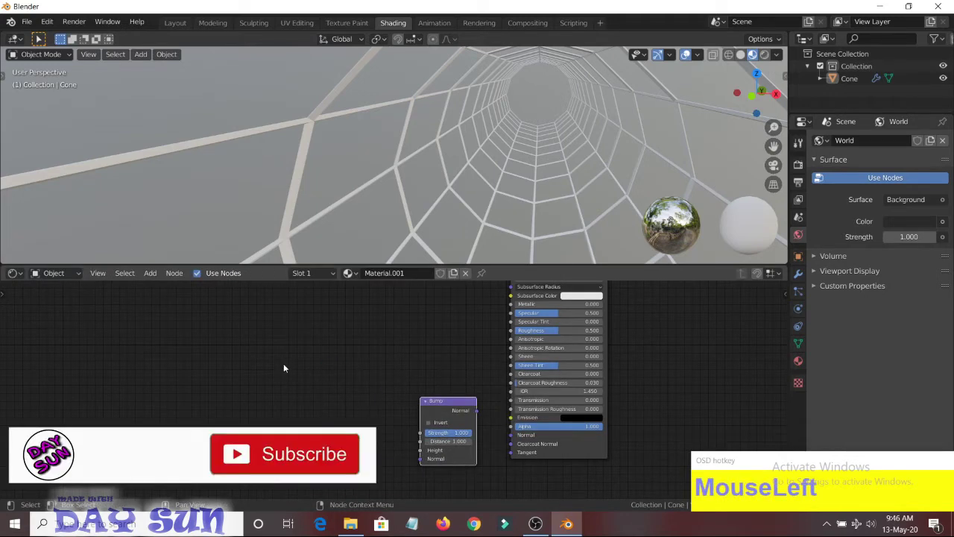
- Add a Voronoi Texture node to the tunnel material via the node search
key("shift+a")
left_click(282, 455)
type("MouseLeftvor")
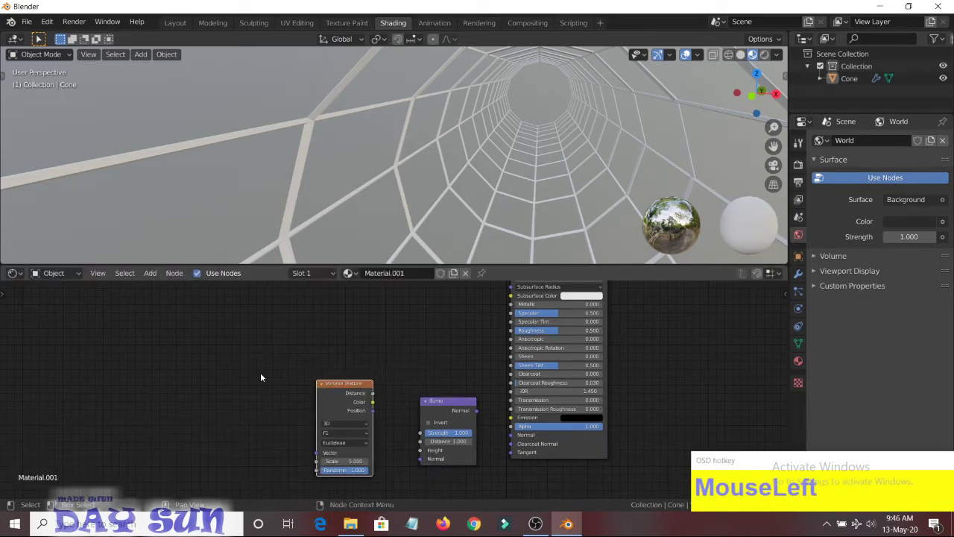
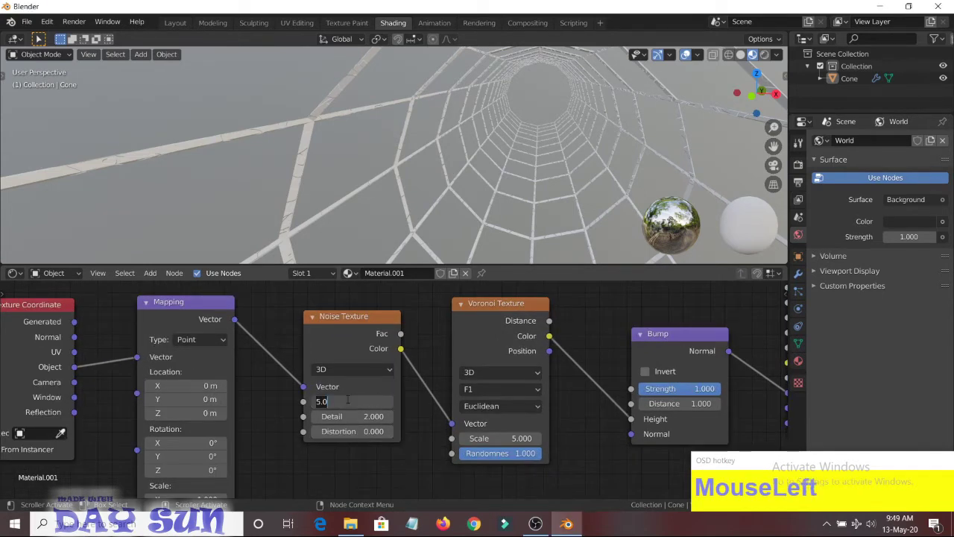
- Set both the Noise Texture and Voronoi Texture scale to 5.2, keeping Voronoi on F1
key("KP_5")
key("KP_Decimal")
key("KP_2")
key("KP_0")
left_click(351, 374)
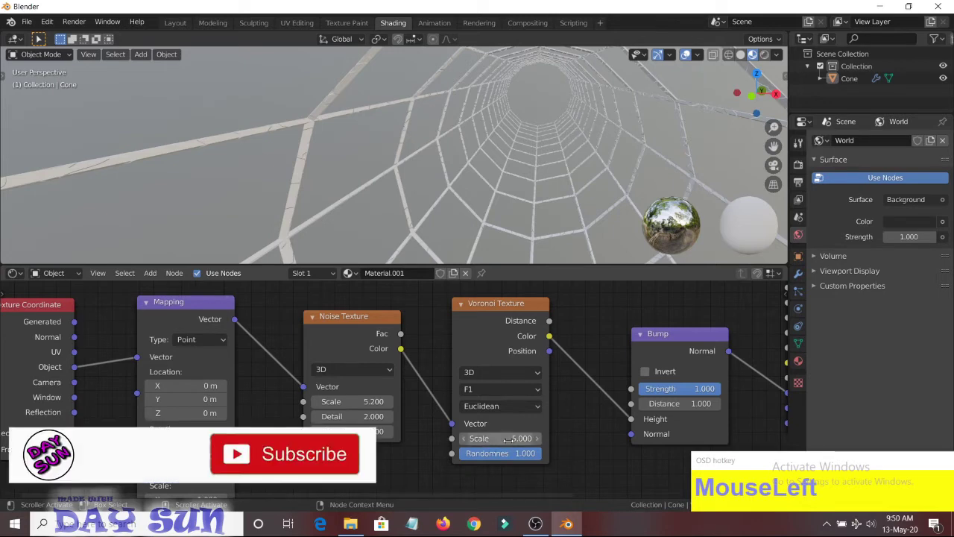
key("KP_5")
key("KP_Decimal")
key("KP_2")
key("KP_0")
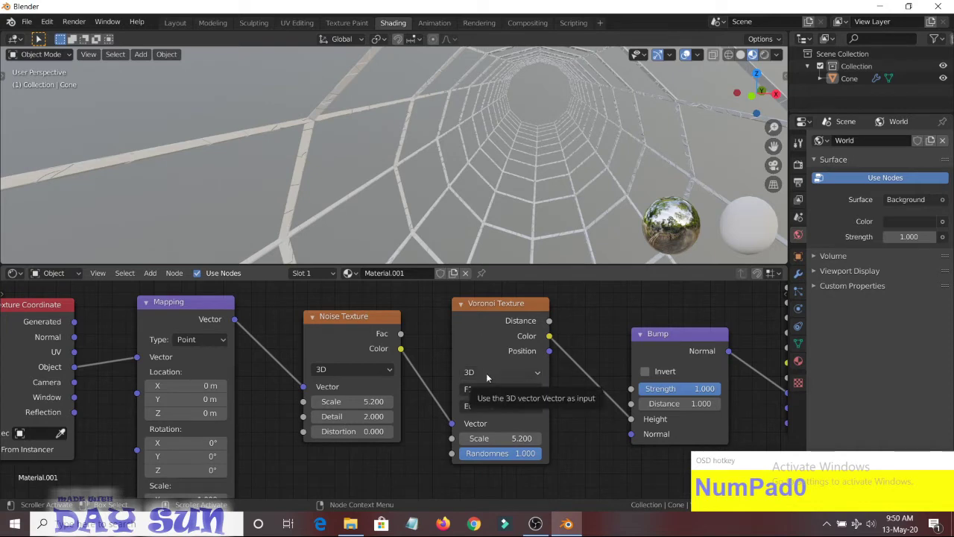
left_click(492, 375)
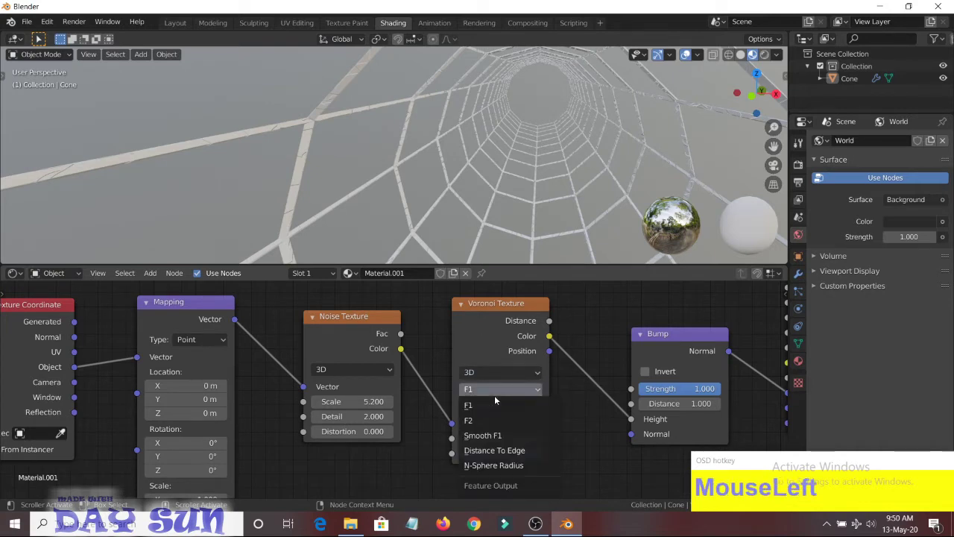
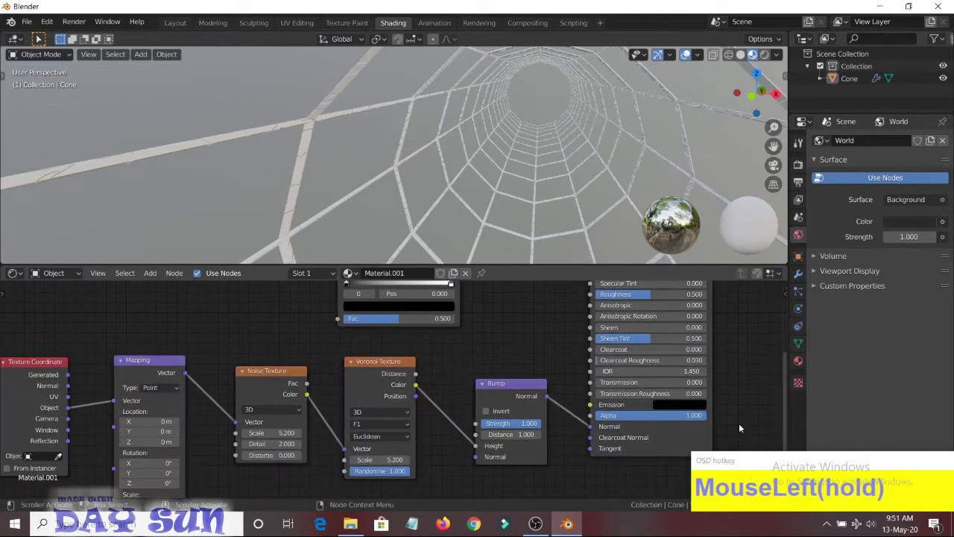
- Add a constant ColorRamp with pink and blue stops after the Voronoi texture
scroll("up", 3)
scroll("down", 3)
scroll("up", 3)
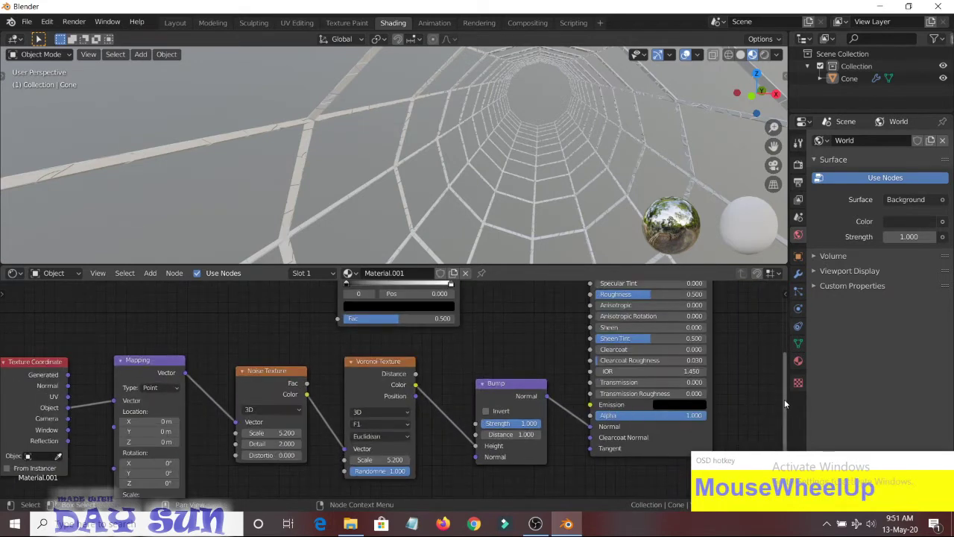
left_click(788, 400)
scroll("down", 3)
left_click_drag(454, 312, 566, 455)
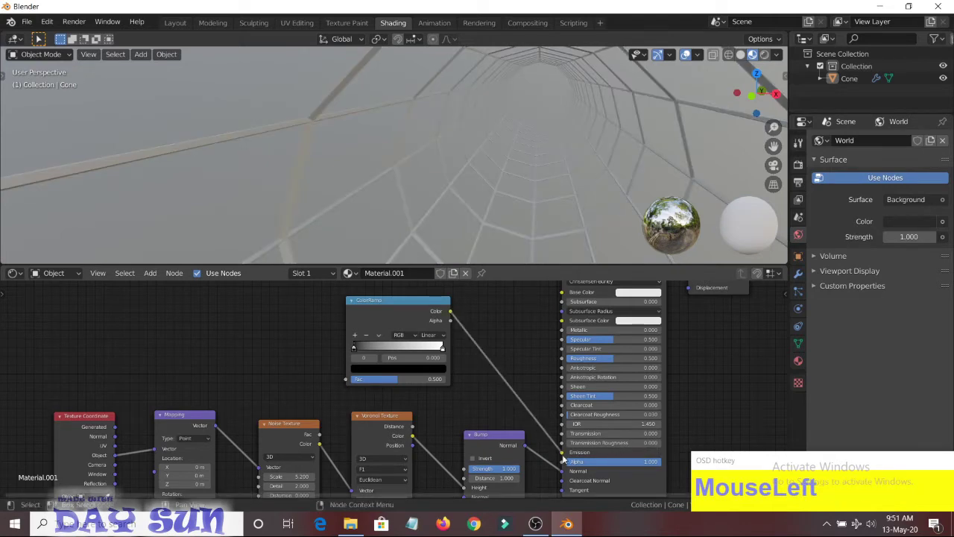
scroll("up", 3)
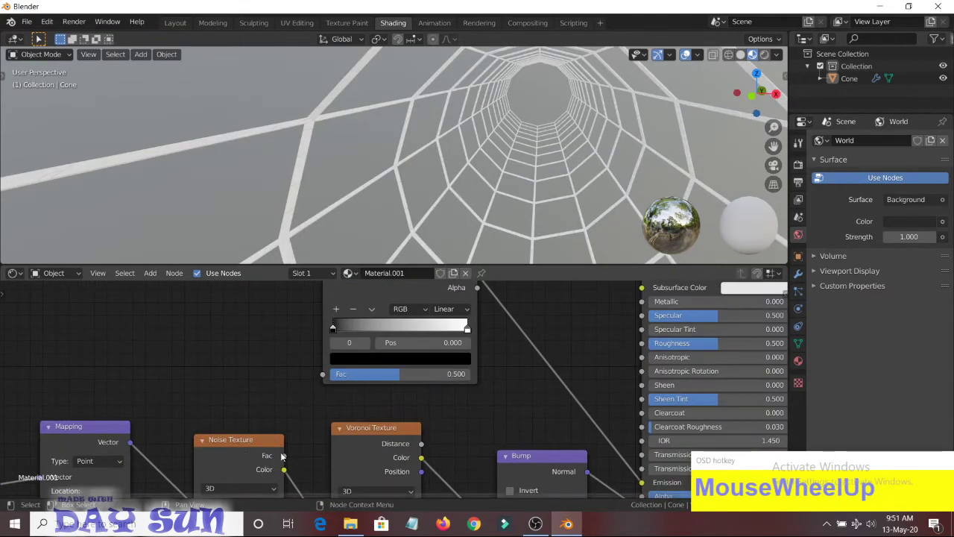
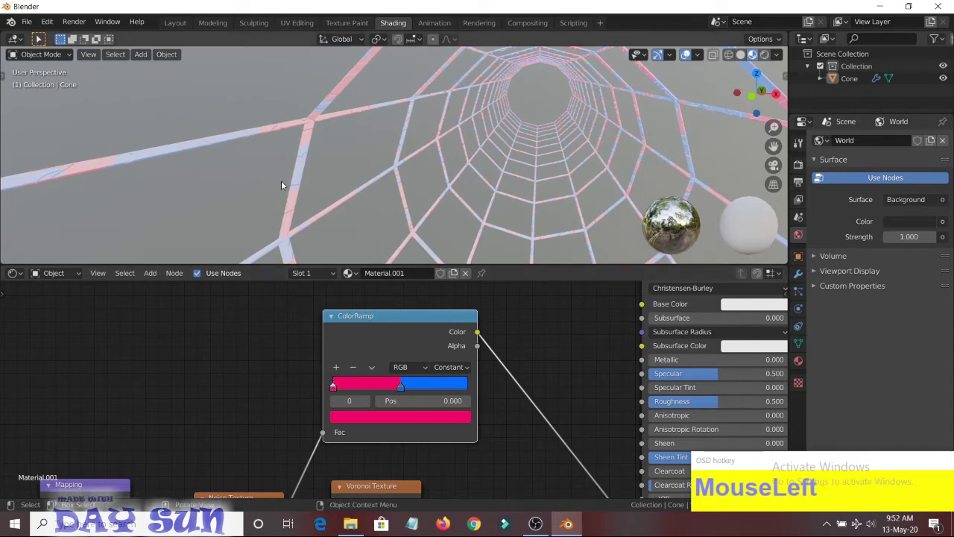
scroll("up", 3)
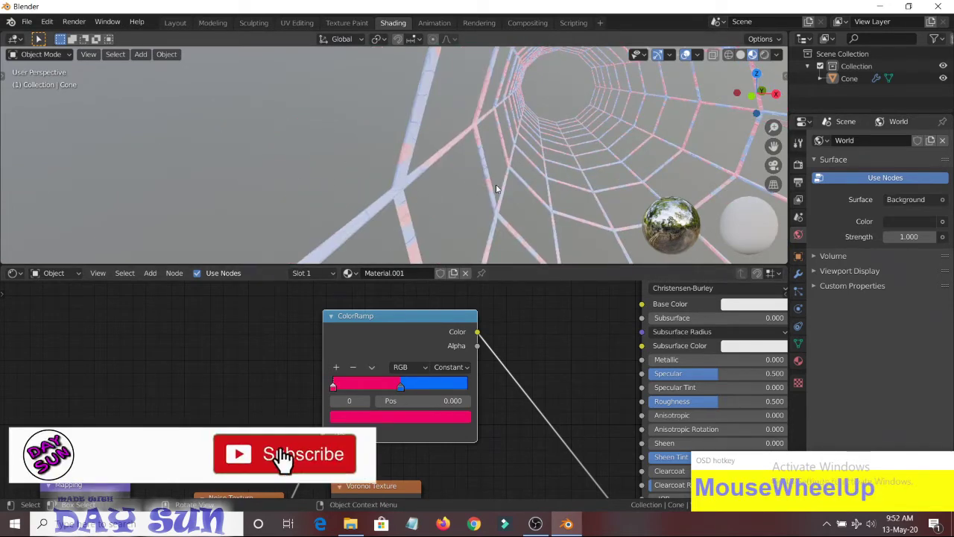
scroll("down", 3)
scroll("up", 3)
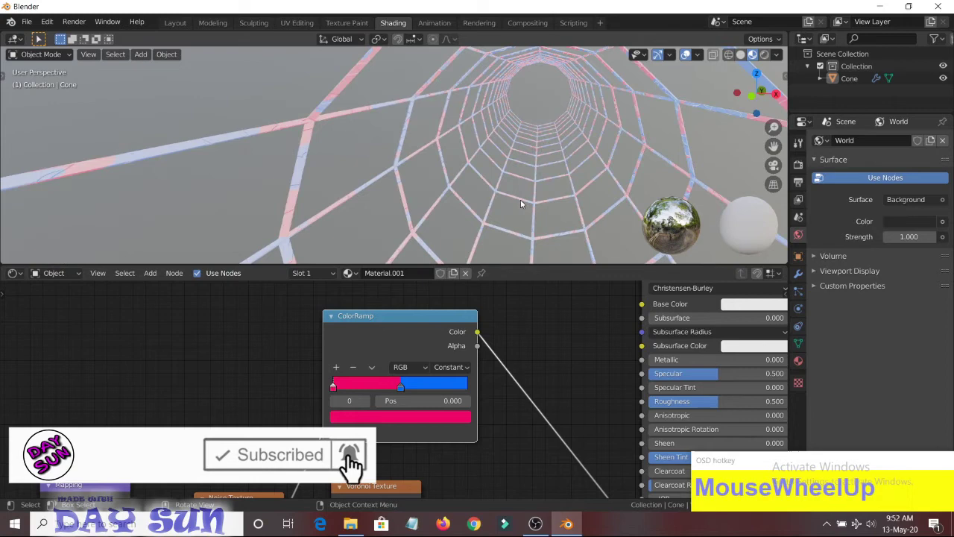
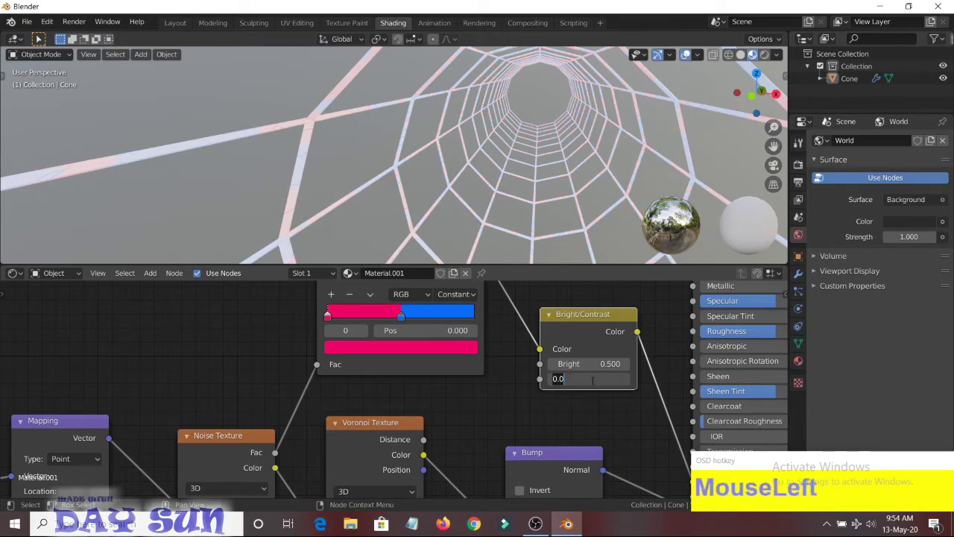
- Set the Bright/Contrast node's contrast to 10.5
key("KP_1")
key("KP_0")
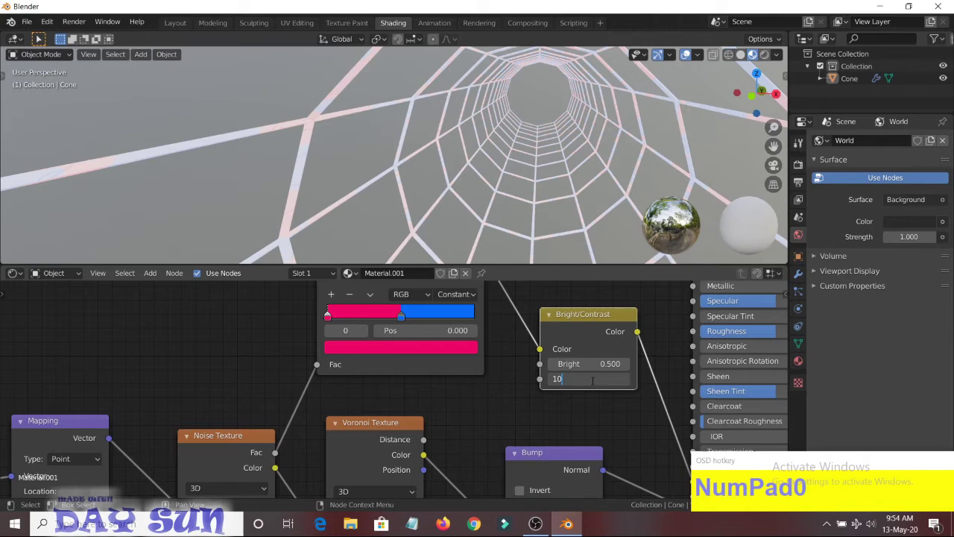
key("KP_Decimal")
key("KP_5")
key("KP_0")
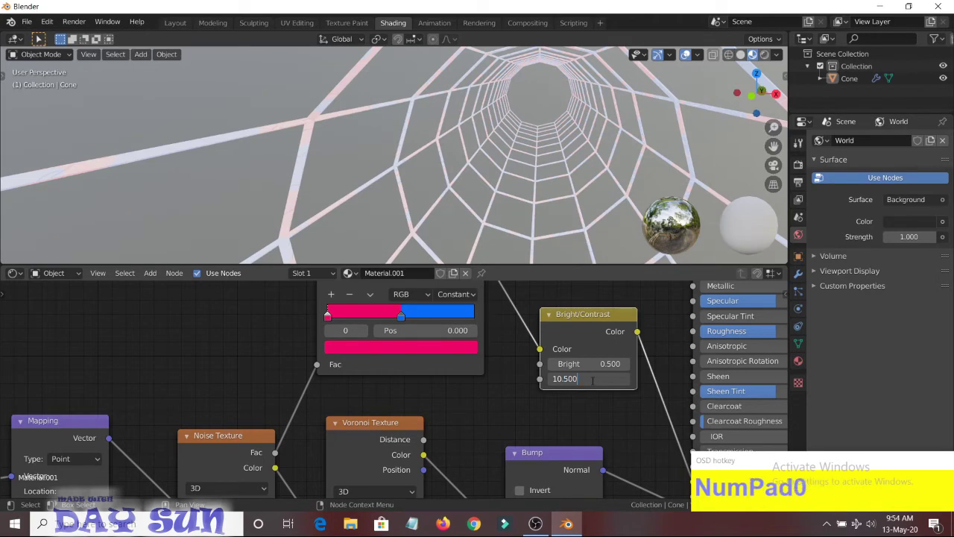
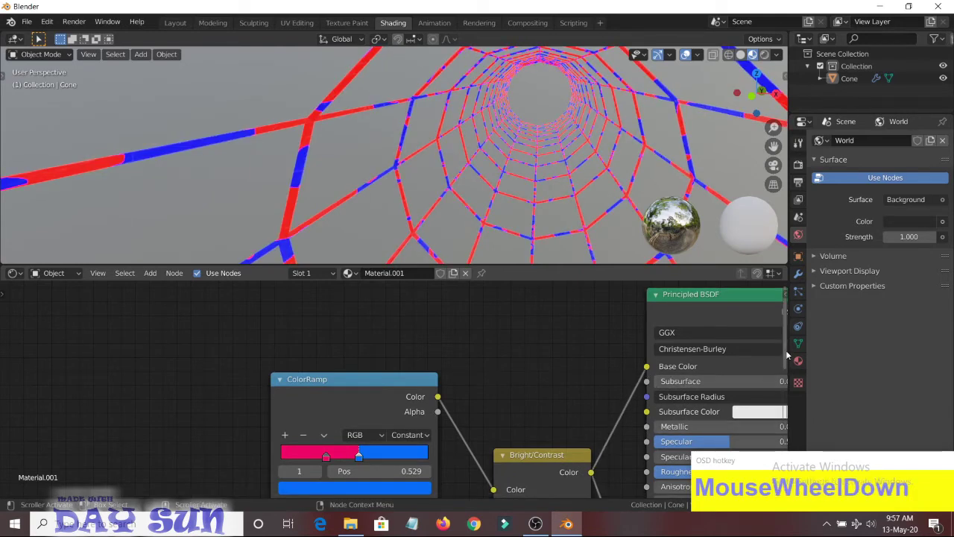
- Feed a Texture Coordinate and Mapping node into the Noise Texture, leaving Mapping X at 0 m
left_click_drag(788, 350, 14, 281)
key("KP_0")
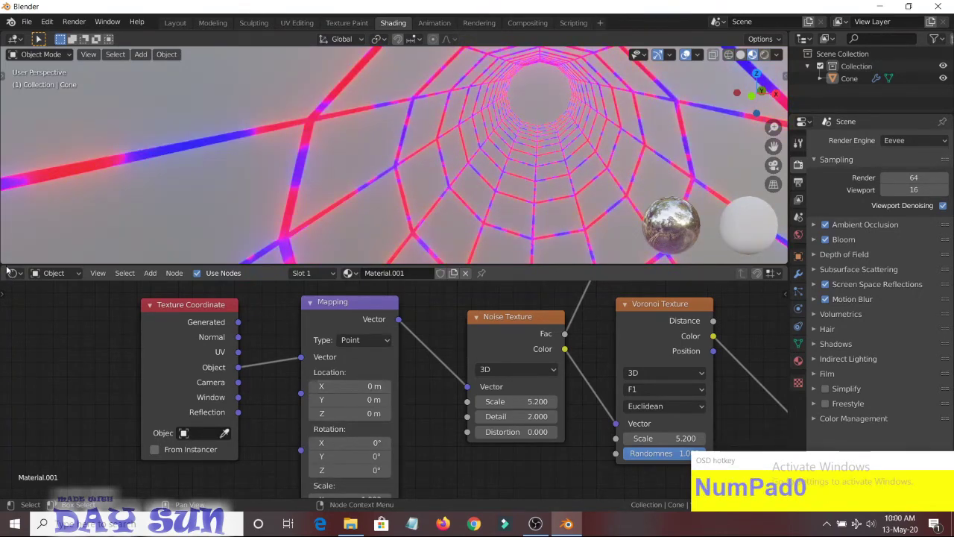
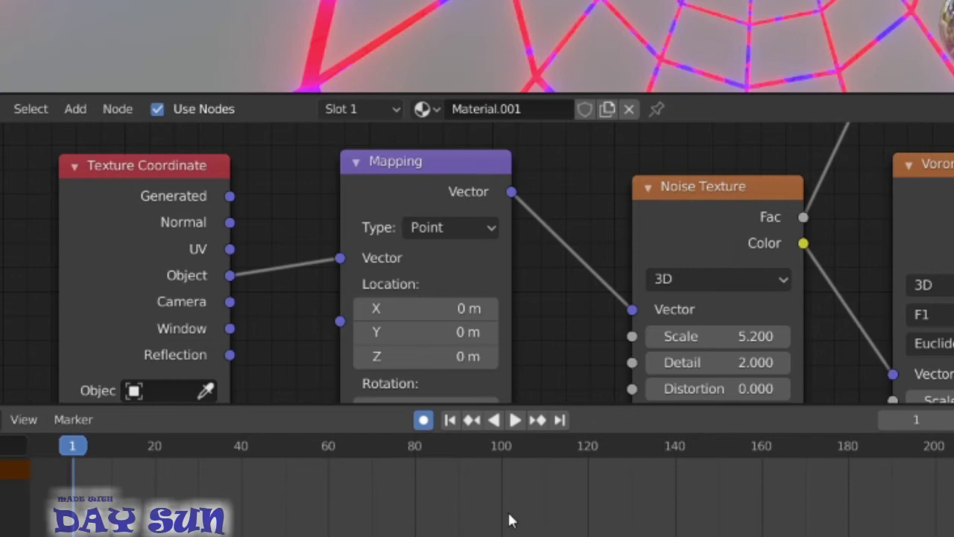
- Keyframe Mapping X location at 0 m on frame 1 and 360 m on frame 250
key("KP_0")
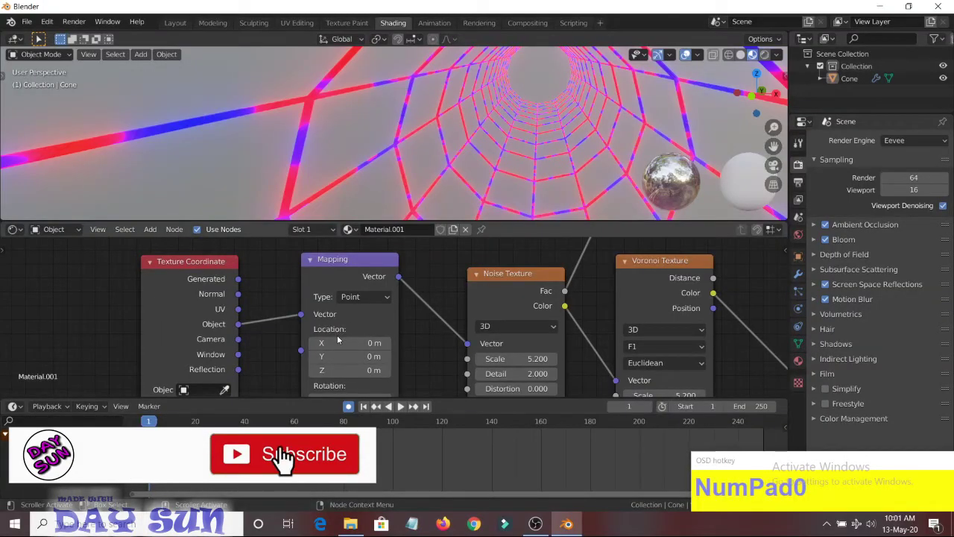
left_click(332, 461)
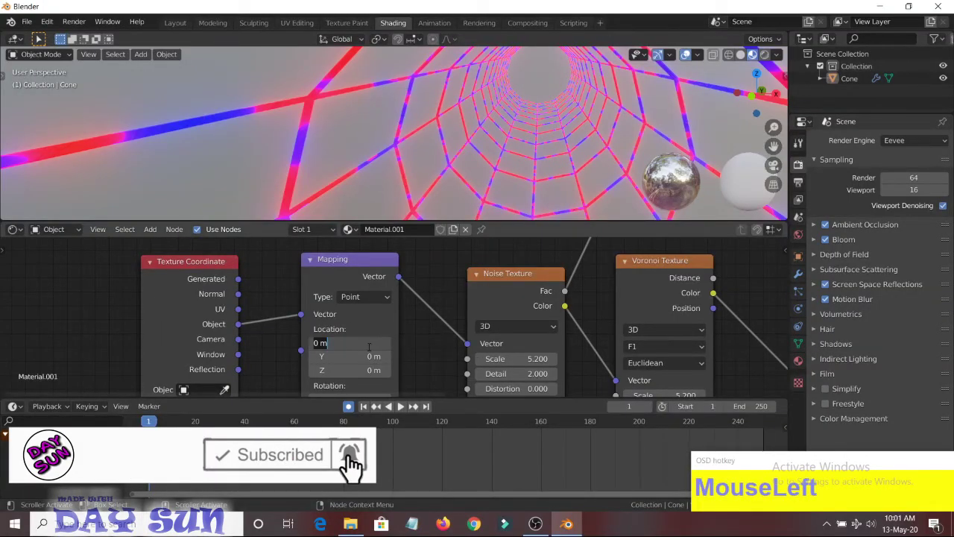
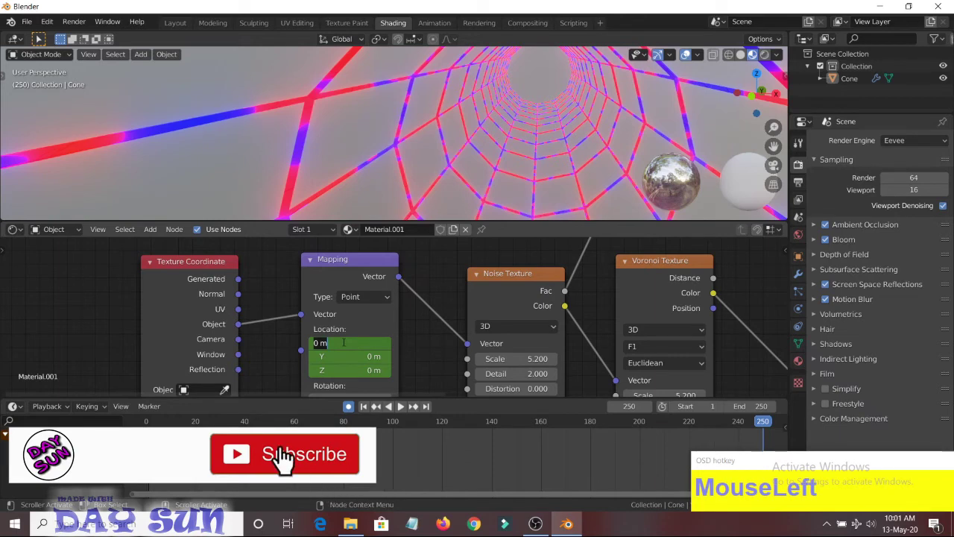
key("KP_3")
key("KP_6")
key("KP_0")
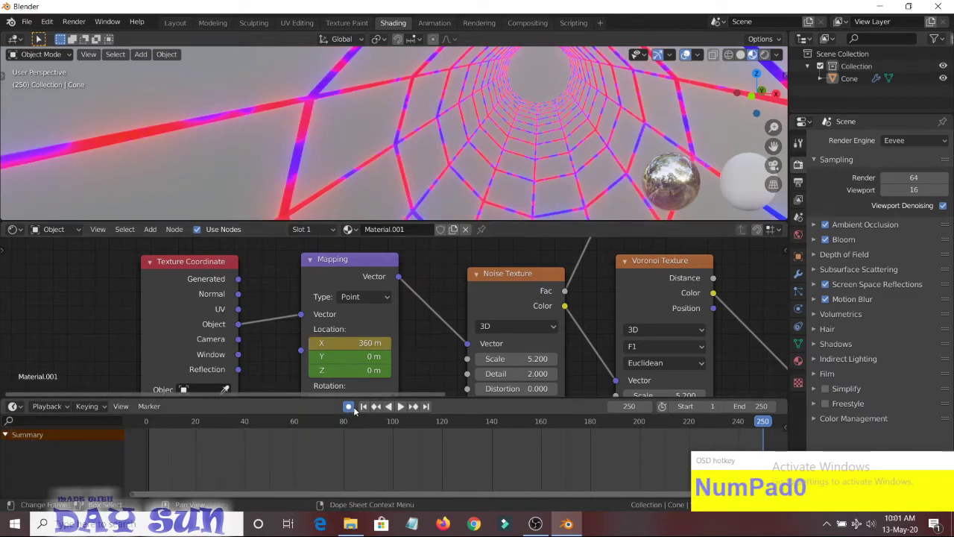
- Return to frame 1 and play the animation so the neon web pattern flows along the tunnel
left_click(354, 409)
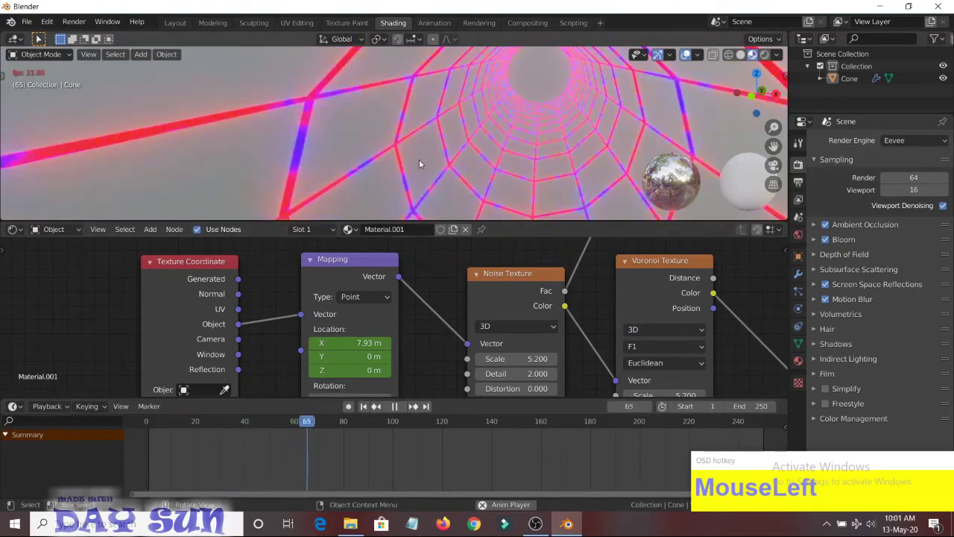
scroll("up", 3)
scroll("down", 3)
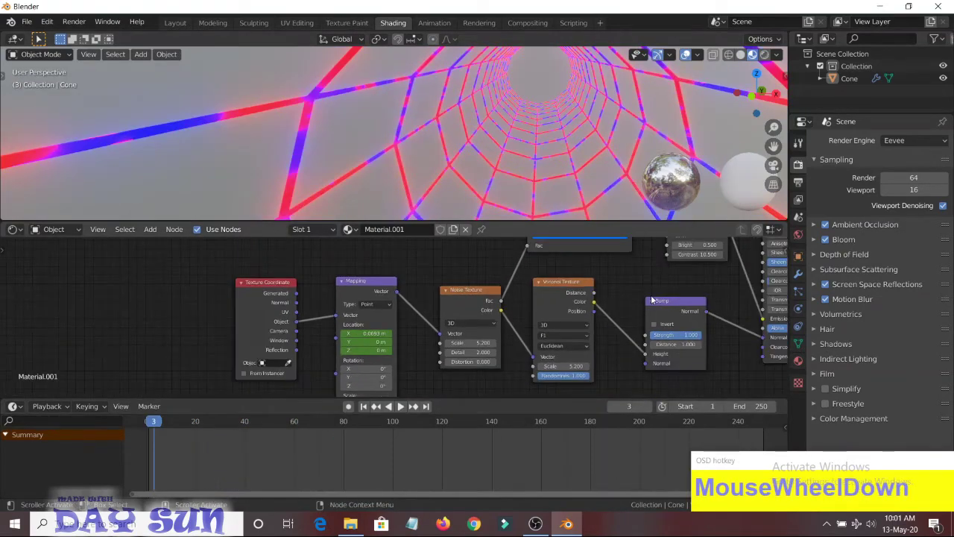
scroll("up", 3)
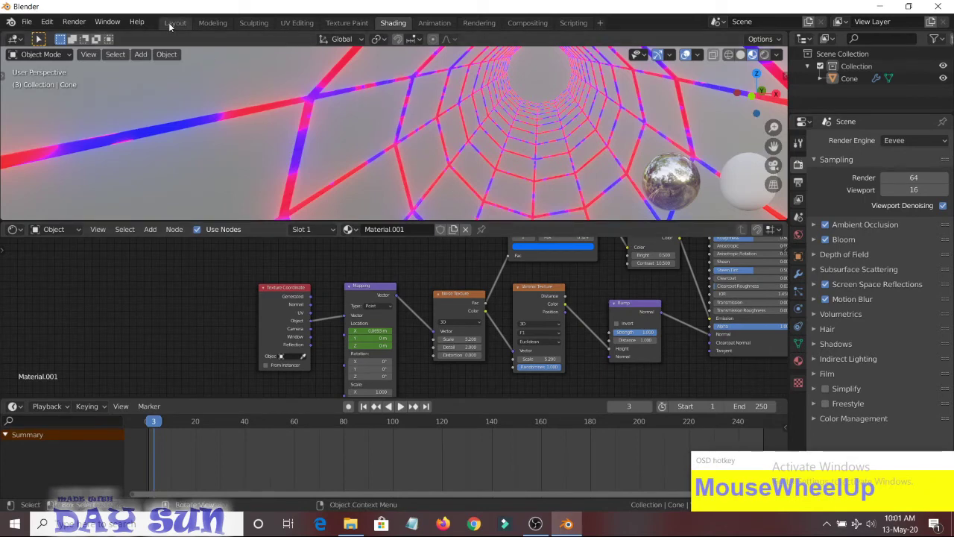
- Return to the Layout workspace and view the tunnel from the right side in orthographic view
left_click(175, 22)
key("KP_2")
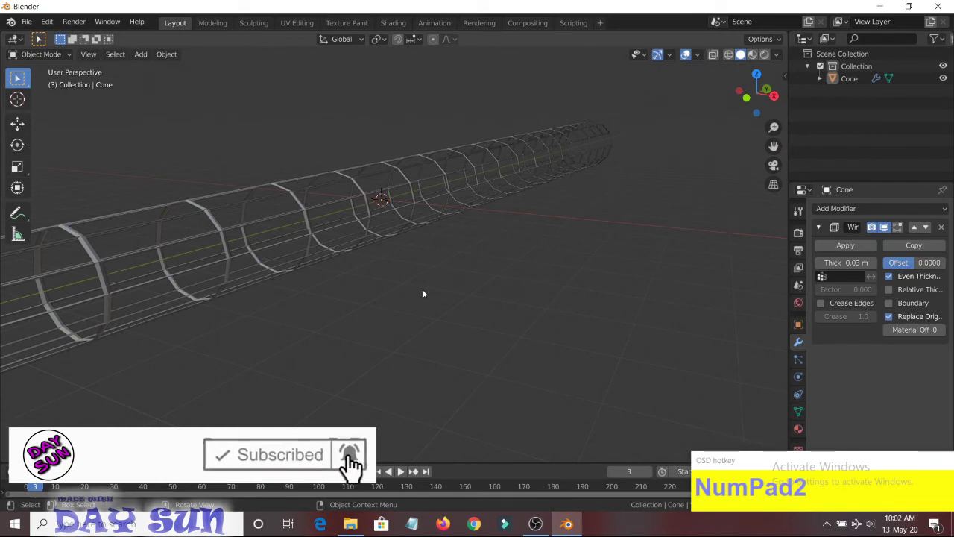
key("KP_3")
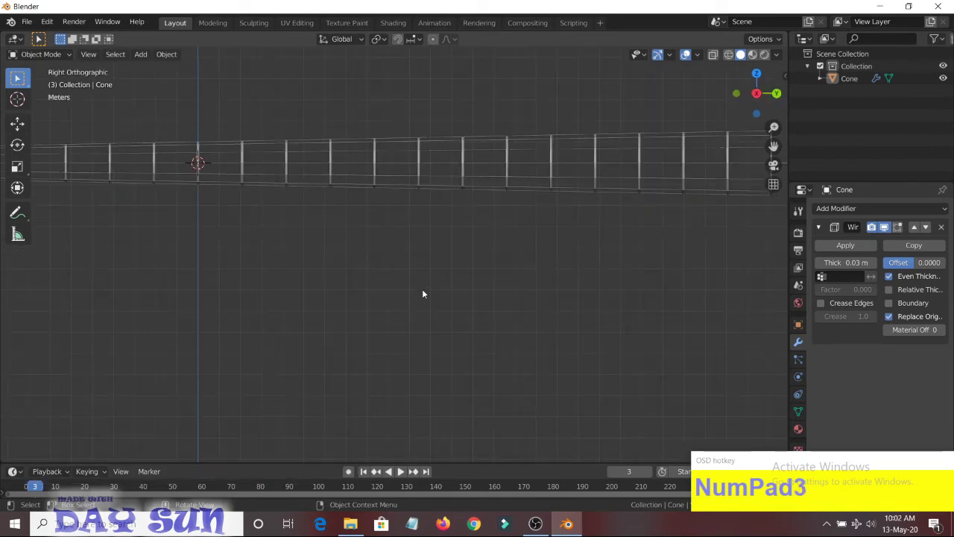
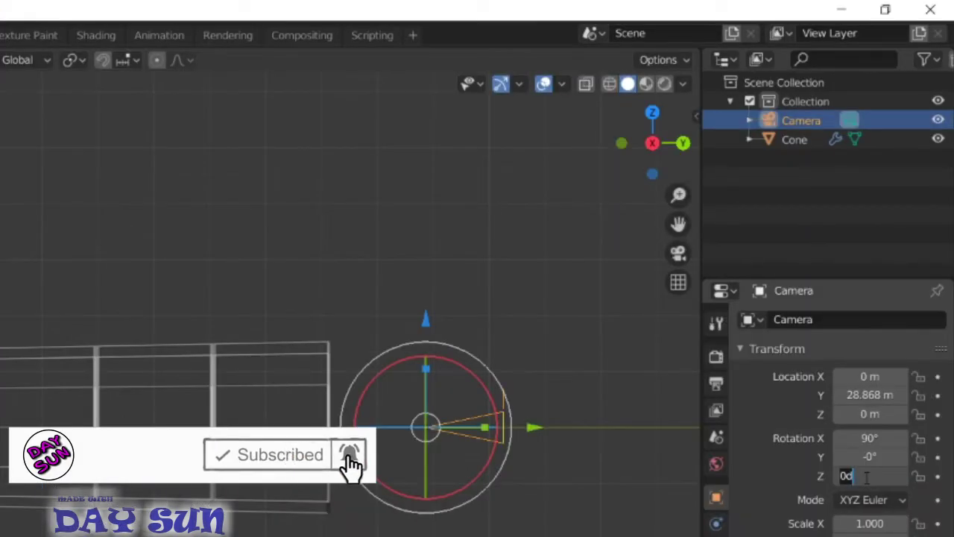
- Pull the camera back along Y to about 32 m so it looks down the tunnel
key("KP_0")
scroll("down", 3)
scroll("up", 3)
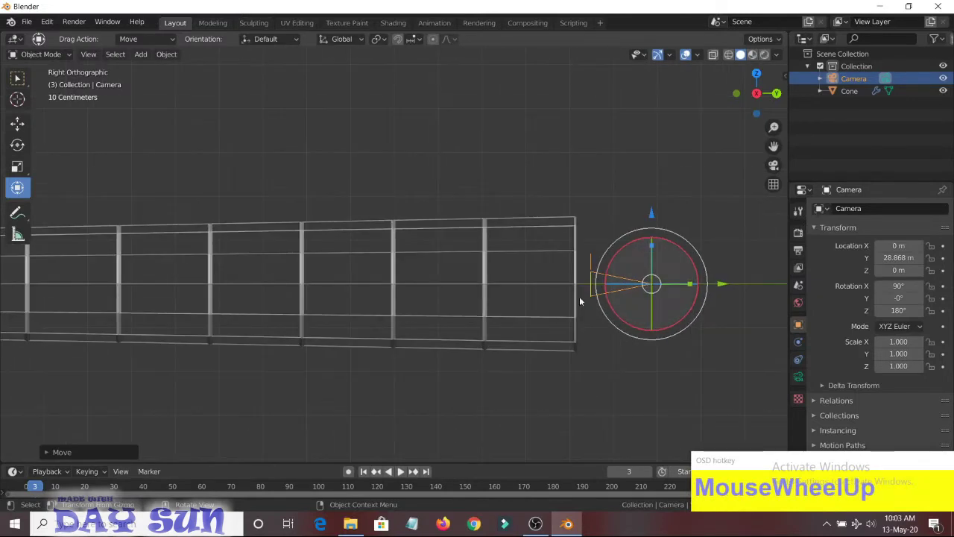
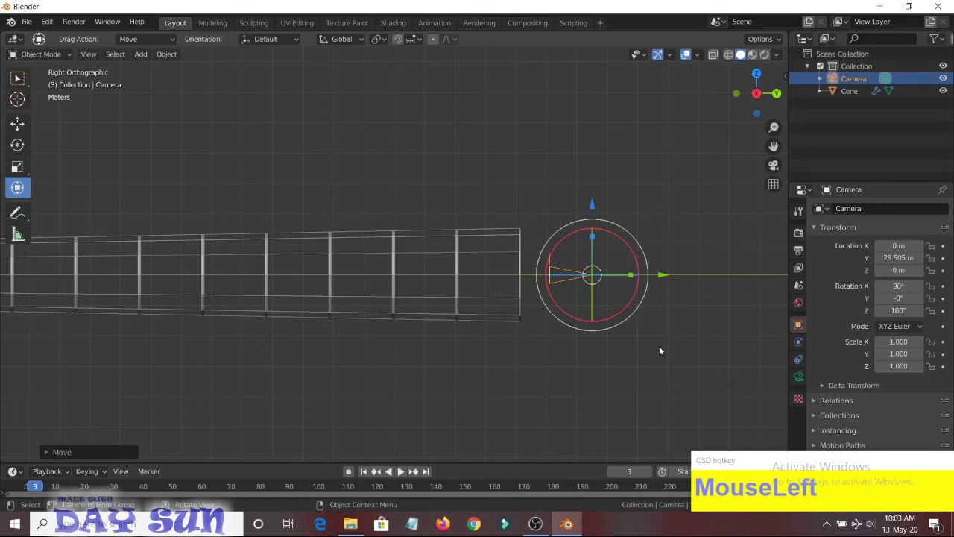
key("KP_0")
scroll("up", 3)
scroll("down", 3)
key("KP_0")
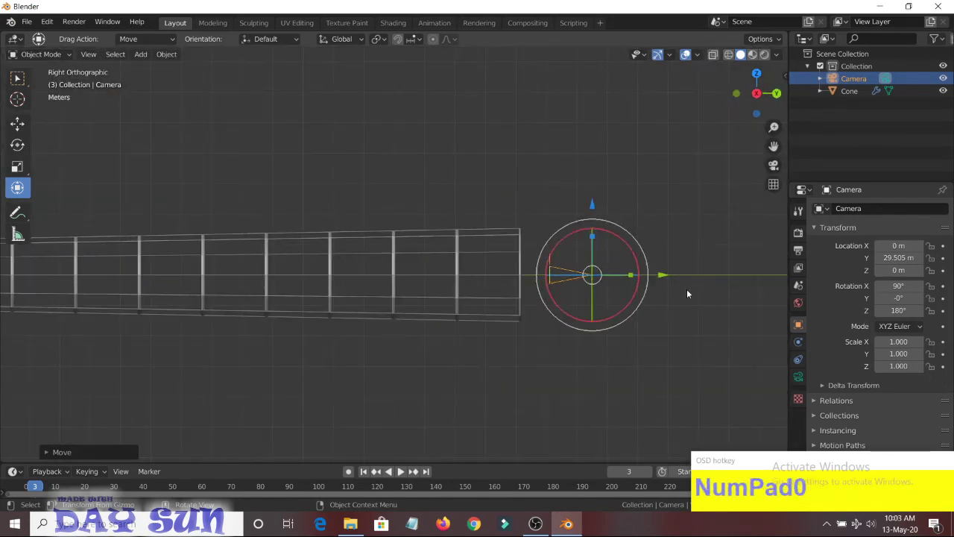
left_click(668, 275)
- Look through the camera and set its focal length from 50 mm to 60 mm
key("KP_0")
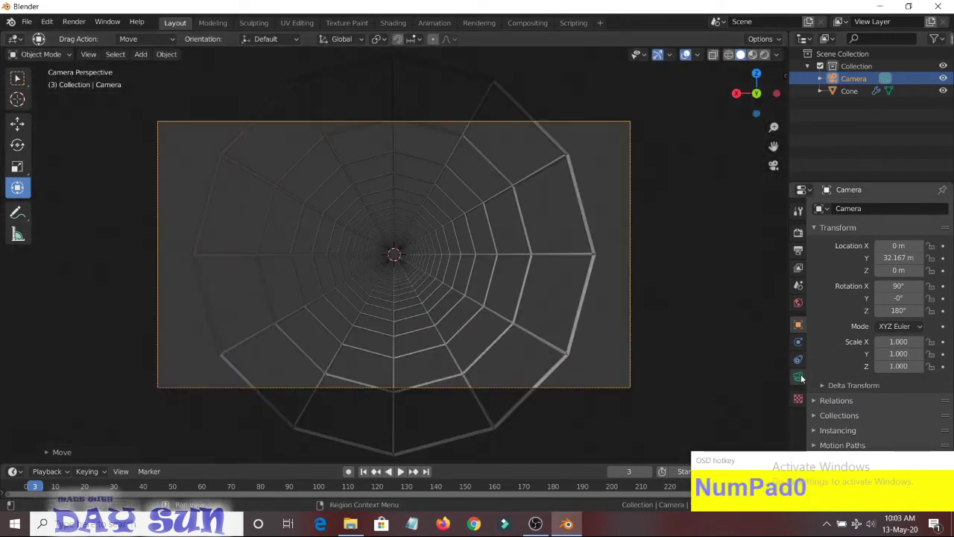
left_click(805, 375)
key("KP_0")
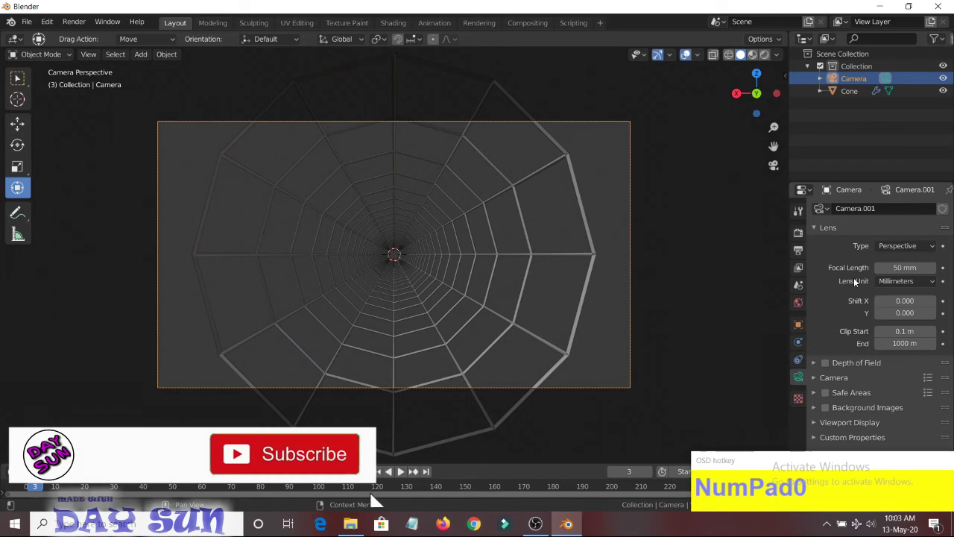
left_click(332, 461)
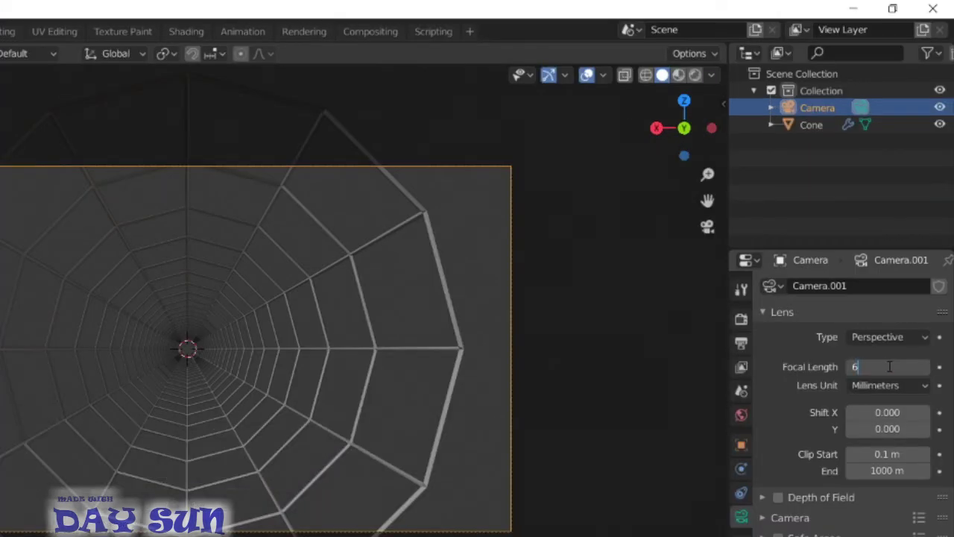
key("KP_0")
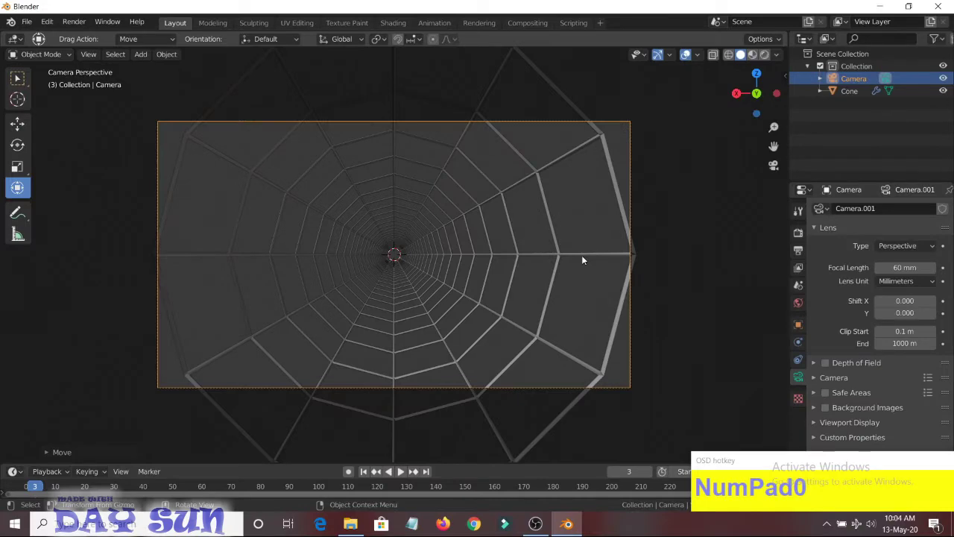
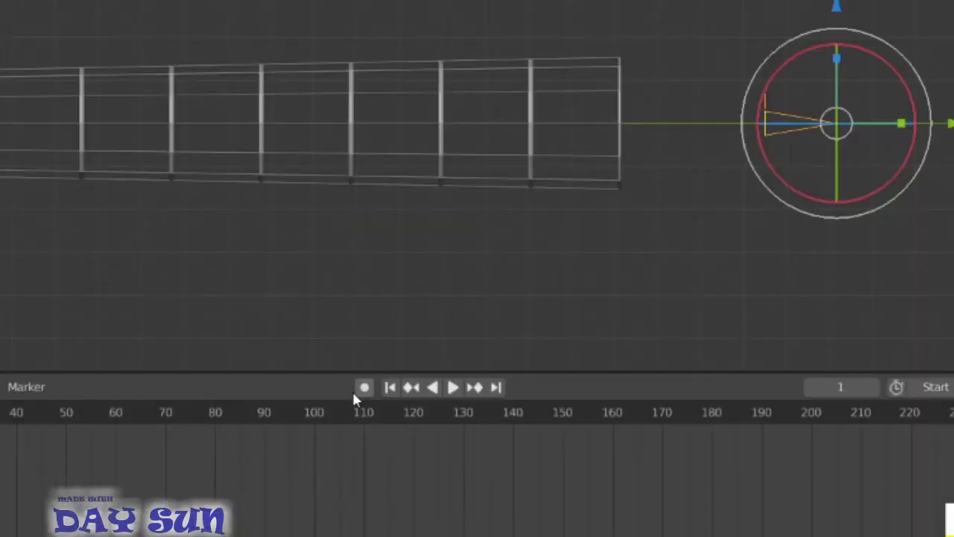
- Enable auto keying and move the camera about 44 m along Y for its frame-250 keyframe
left_click(493, 354)
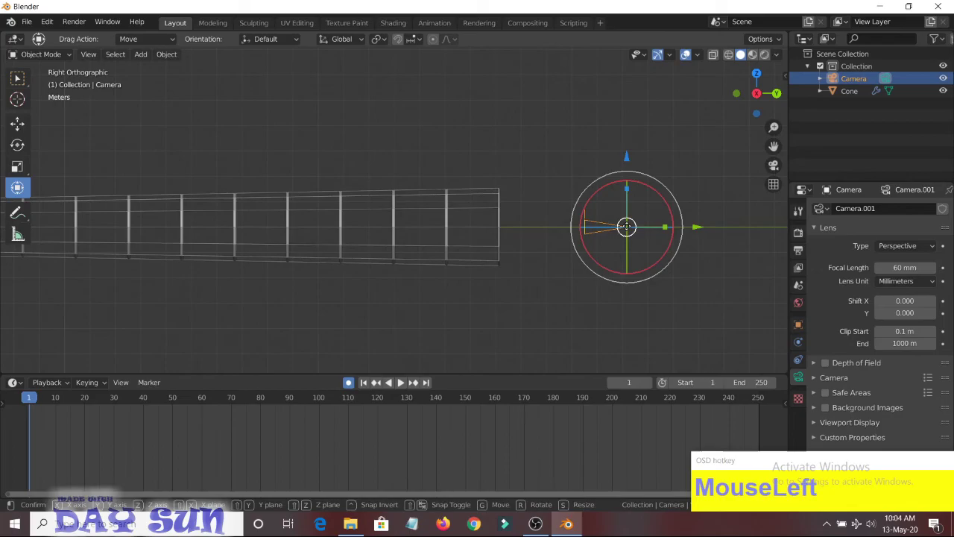
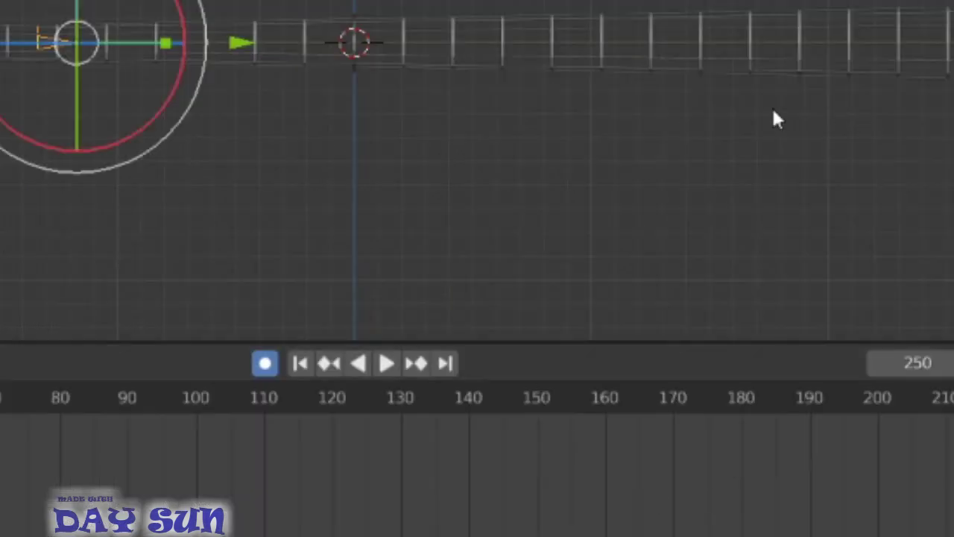
left_click(346, 498)
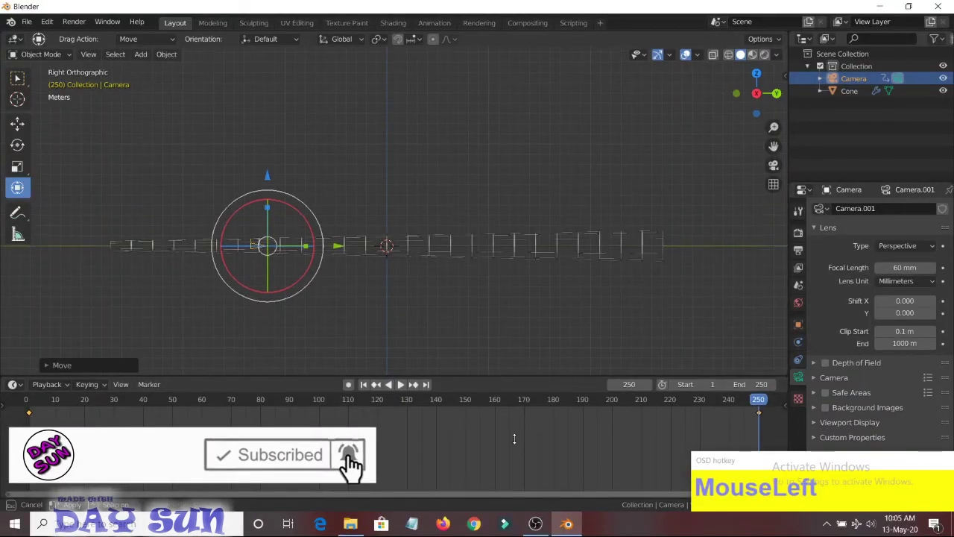
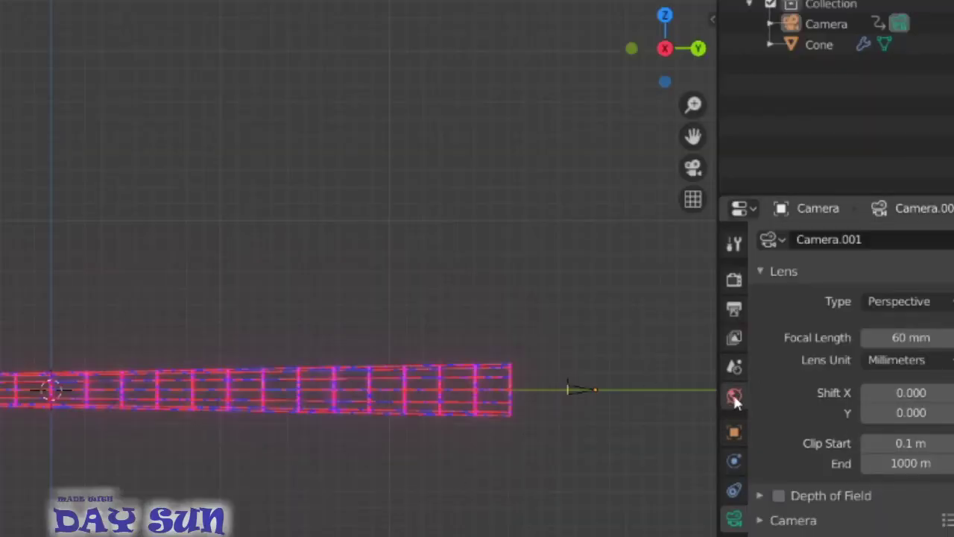
- Set the world colour to black, switch to rendered shading and play back through the camera
left_click(920, 288)
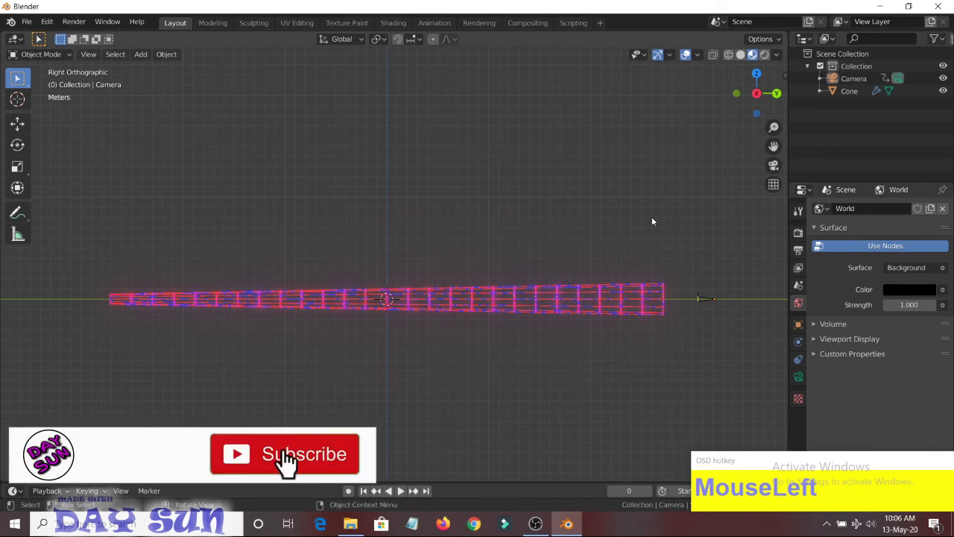
key("z")
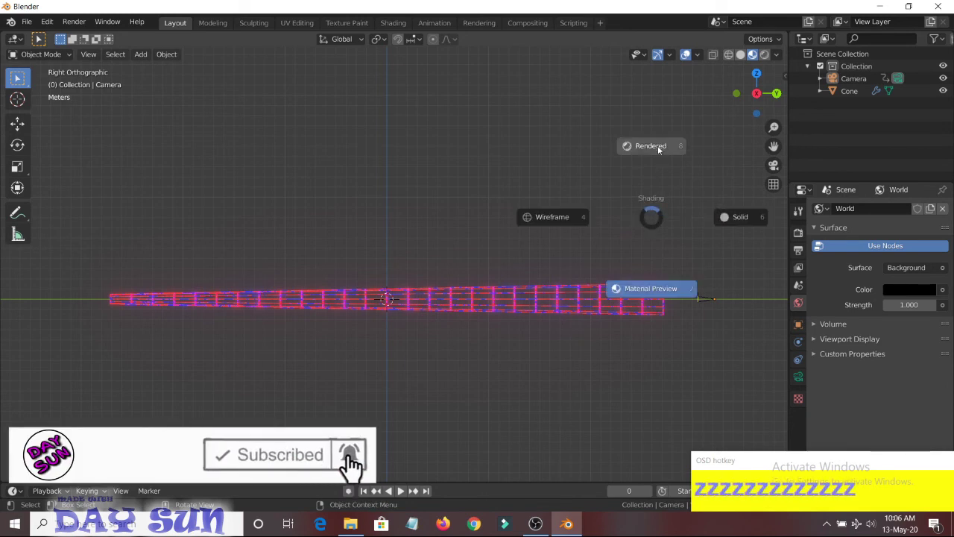
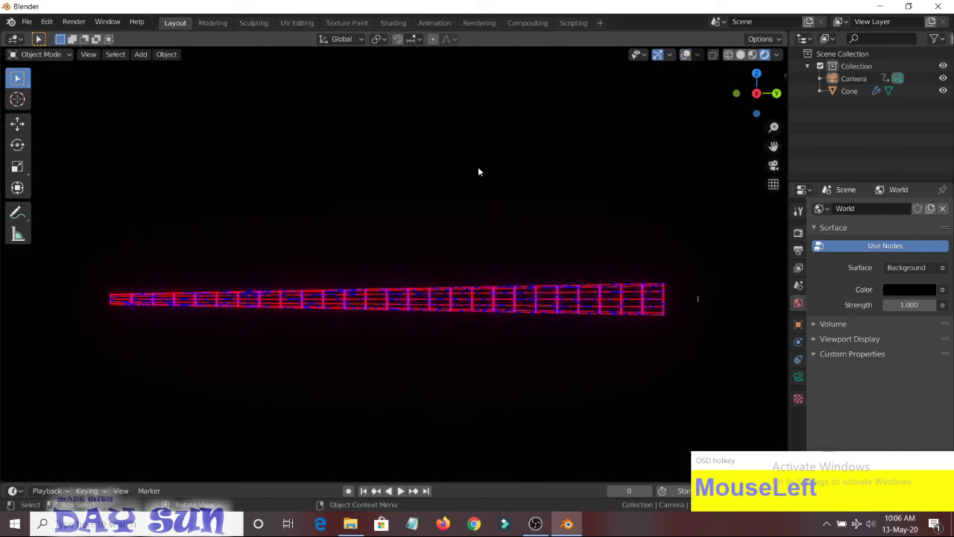
key("KP_0")
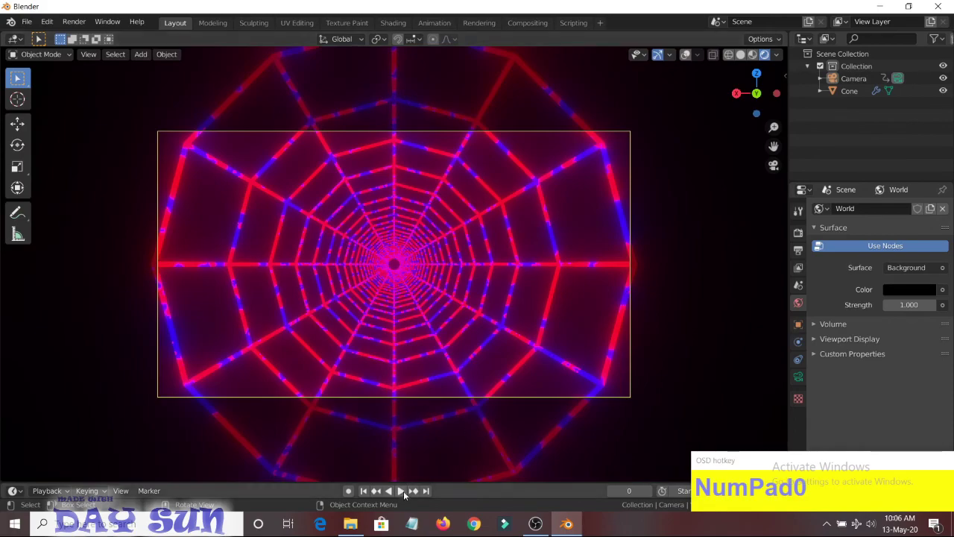
scroll("up", 3)
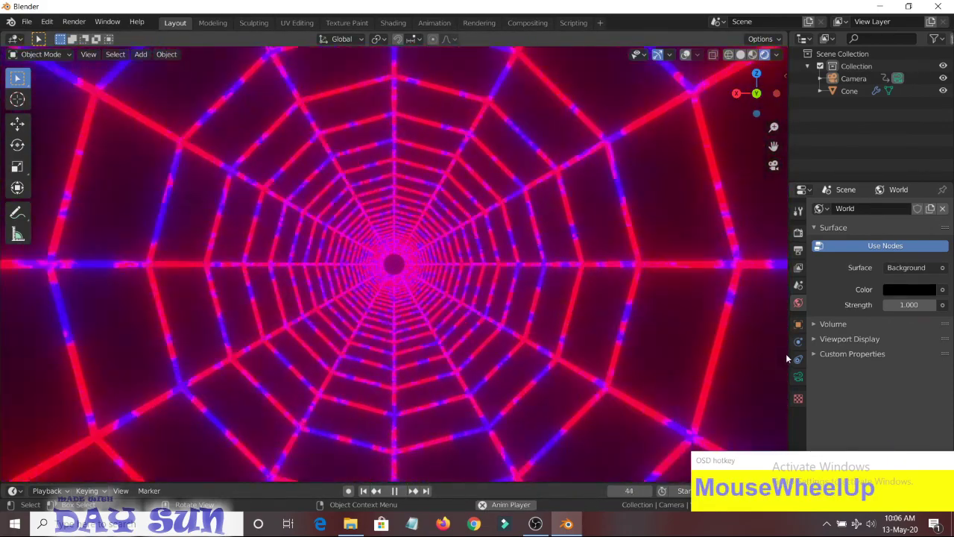